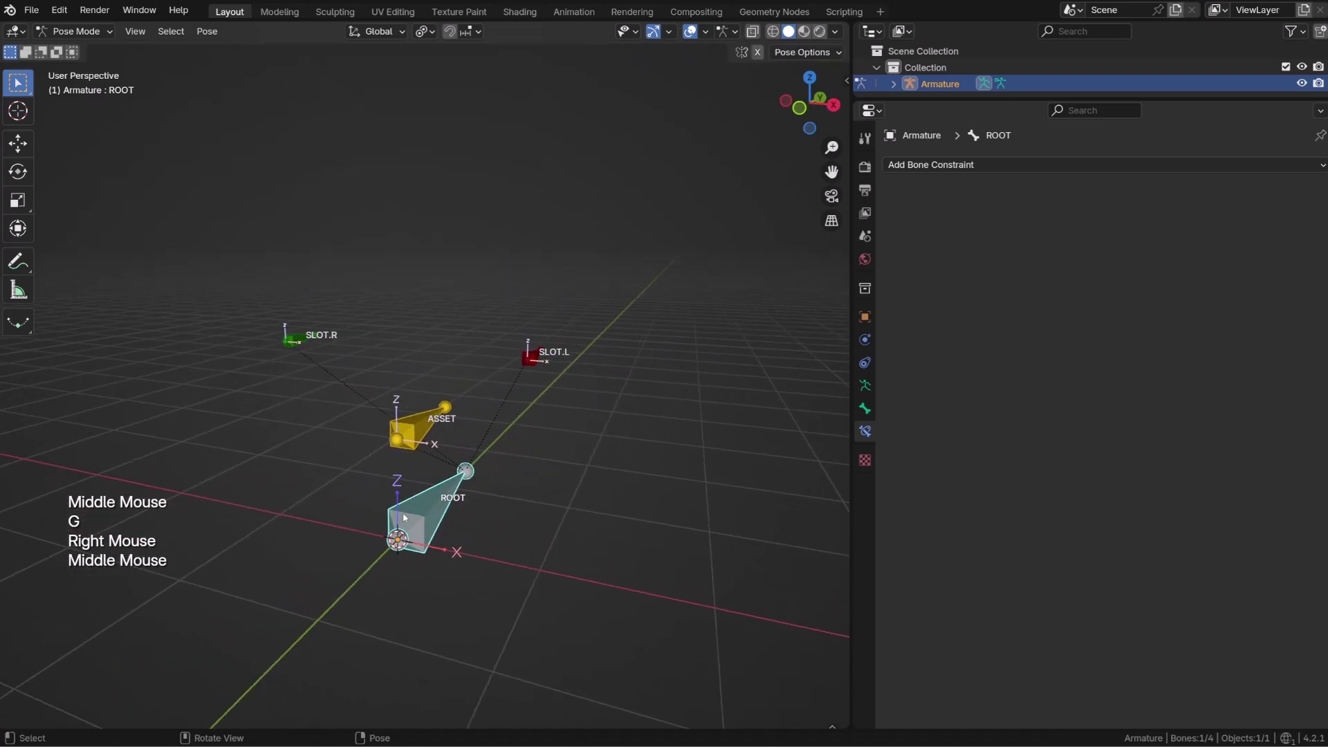
# Give the ASSET bone an Armature constraint and expand its Bones section
pyautogui.click(421, 425)
pyautogui.click(1074, 166)
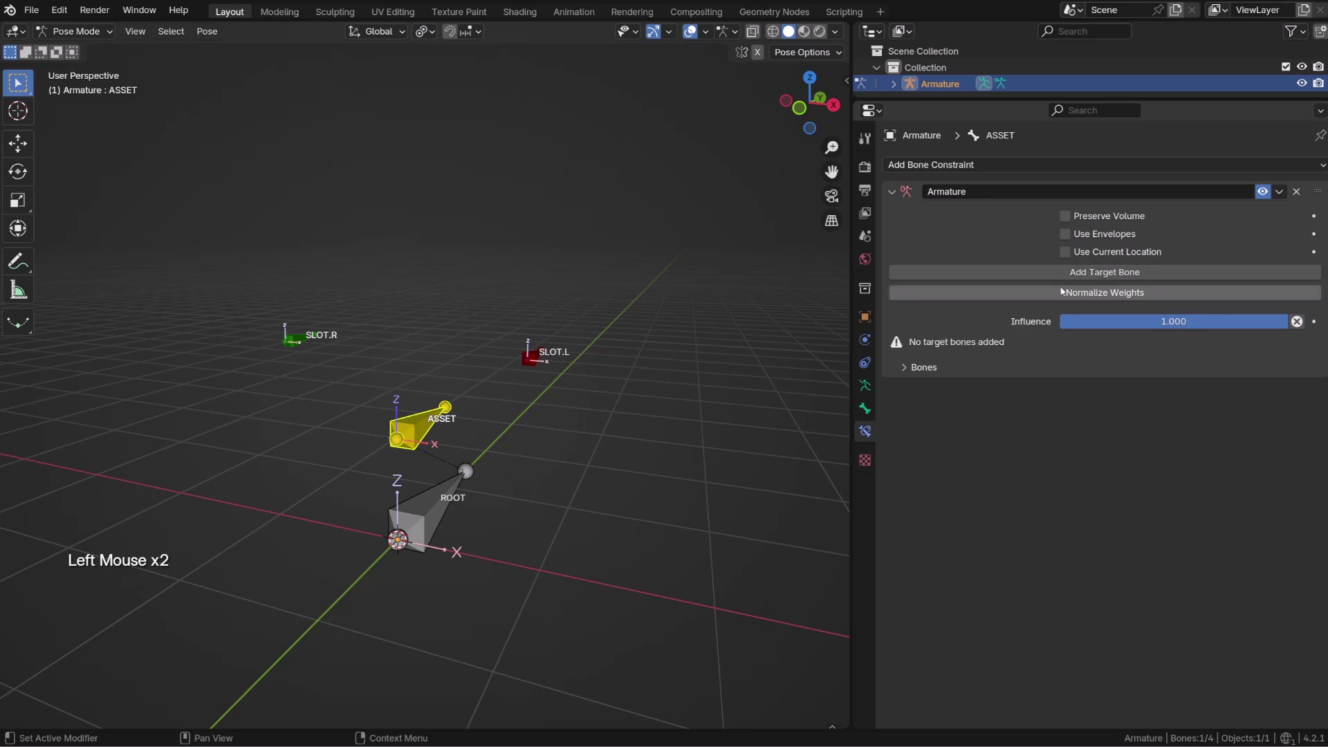
pyautogui.click(929, 363)
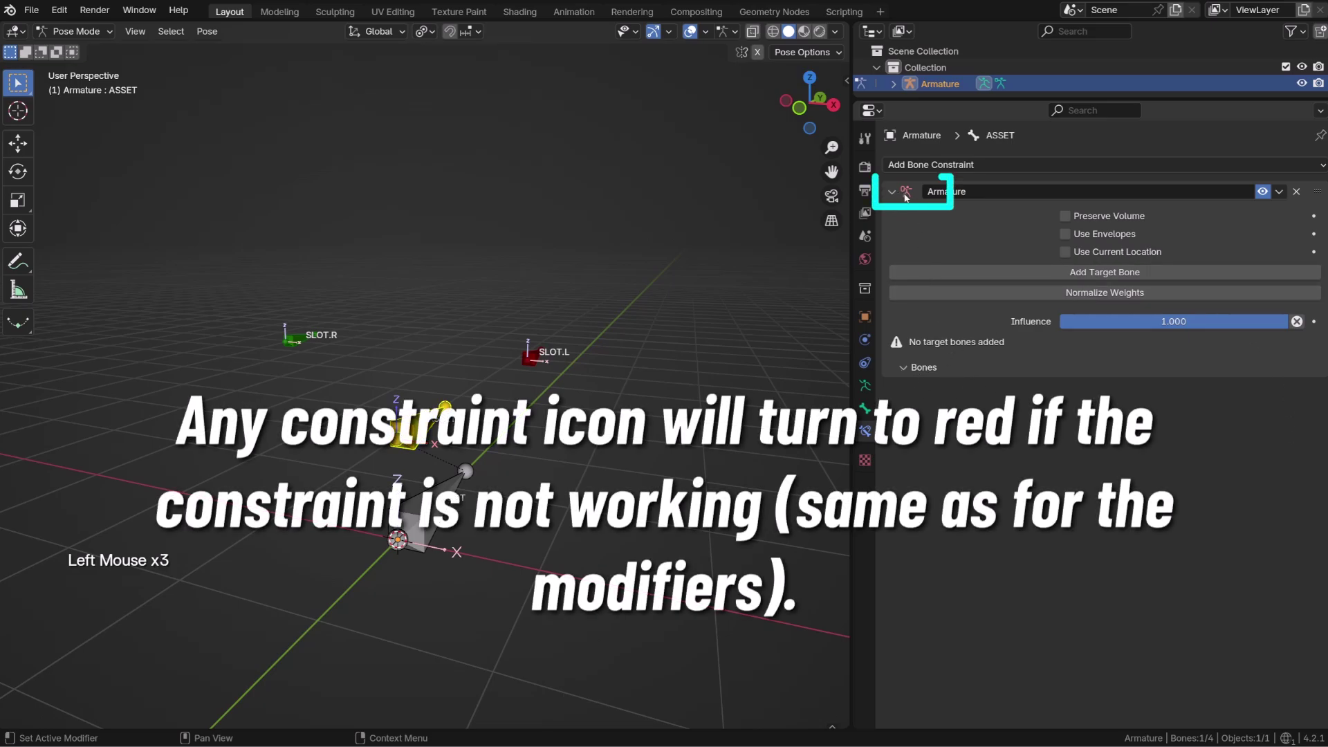
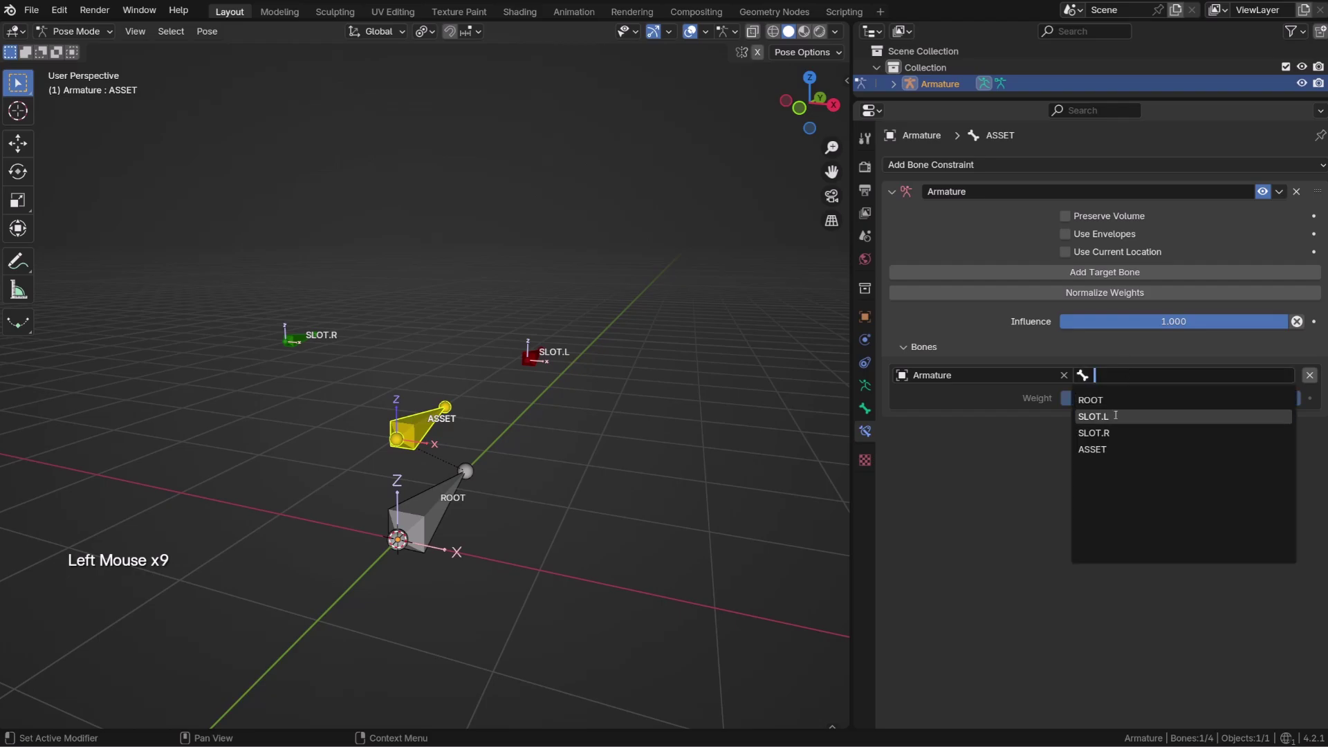
# Target SLOT.L at full weight, test-move SLOT.L and ROOT to check ASSET follows
pyautogui.click(538, 358)
pyautogui.press('g')
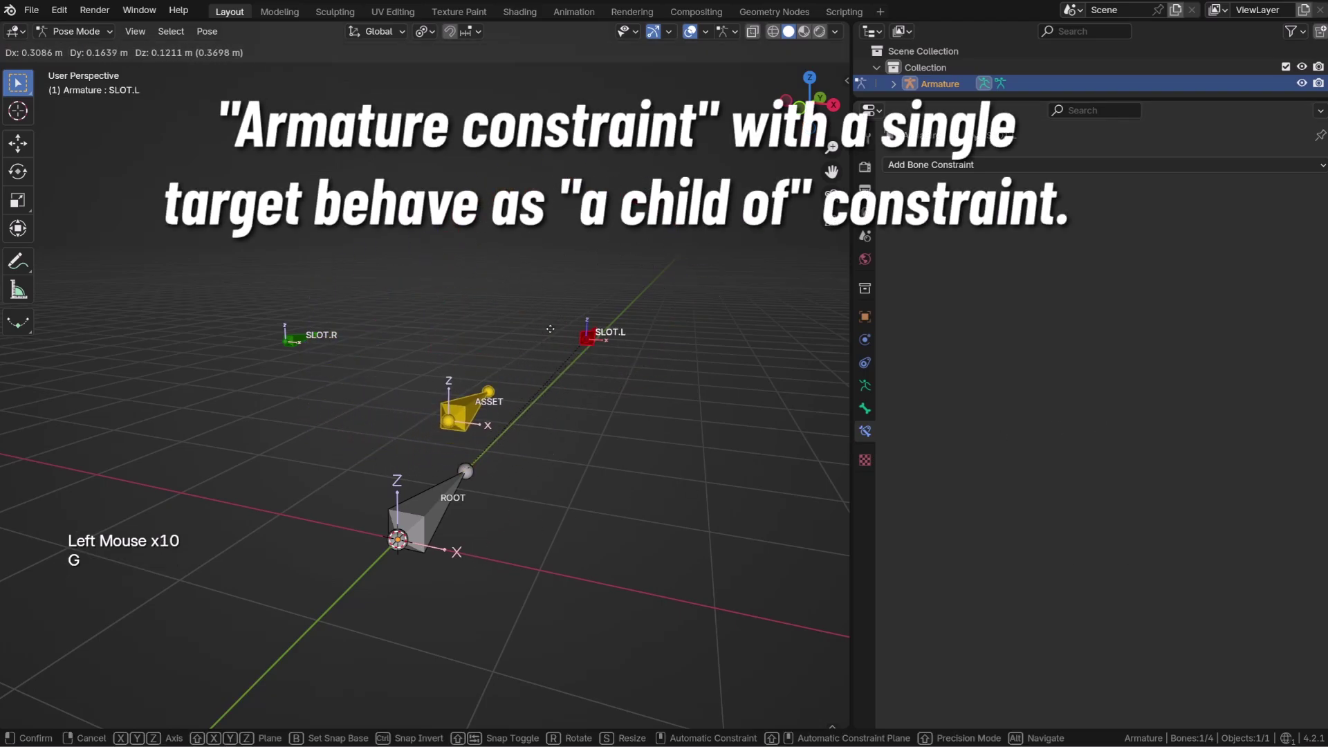
pyautogui.rightClick(489, 320)
pyautogui.click(432, 420)
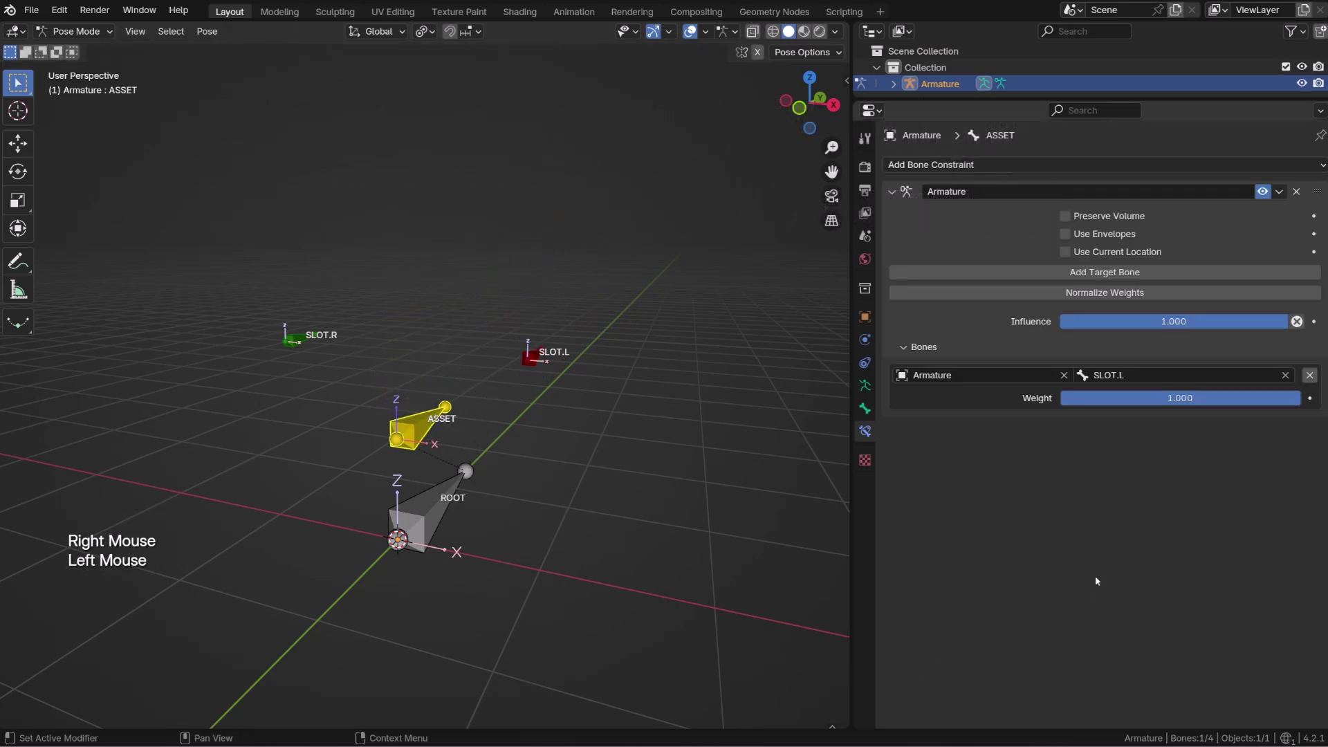
pyautogui.click(439, 507)
pyautogui.press('g')
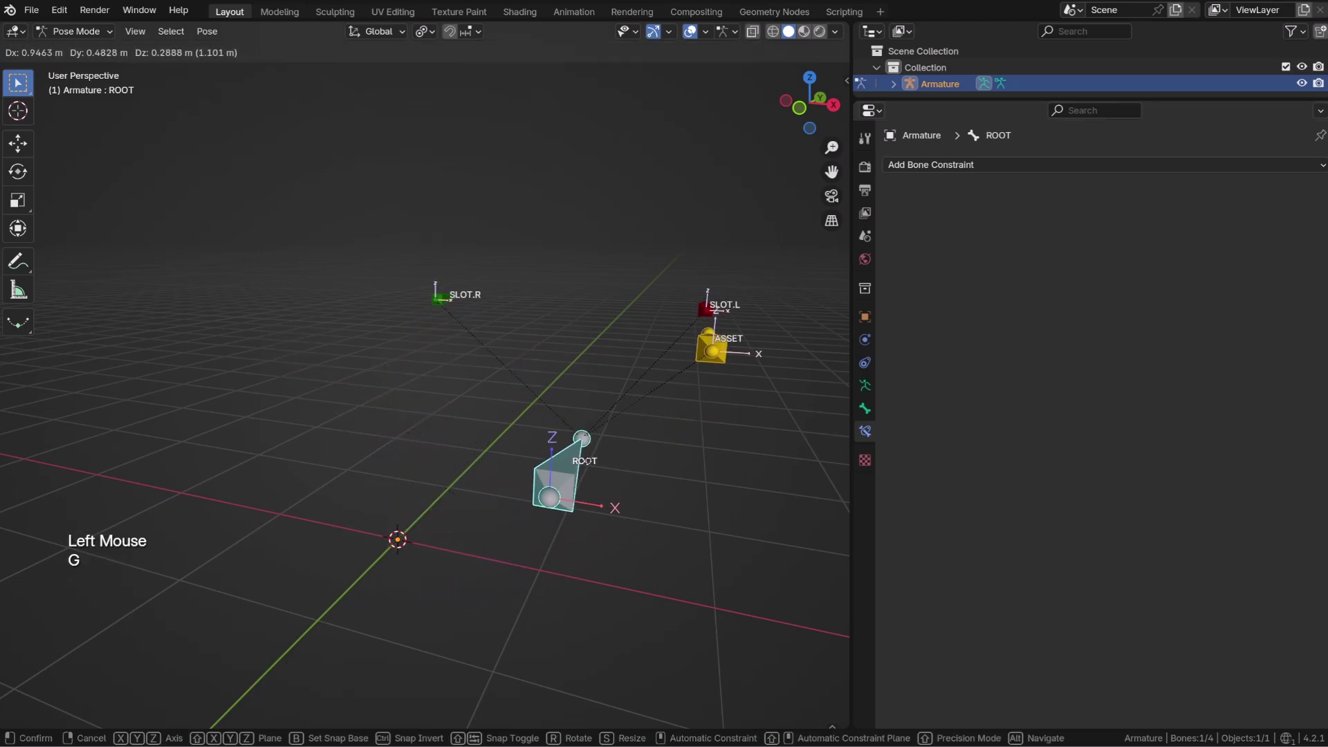
# In front view, repeatedly grab-test ROOT, revealing ASSET drifts off SLOT.L, cancelling each move
pyautogui.rightClick(496, 451)
pyautogui.press('KP_5')
pyautogui.press('KP_1')
pyautogui.press('g')
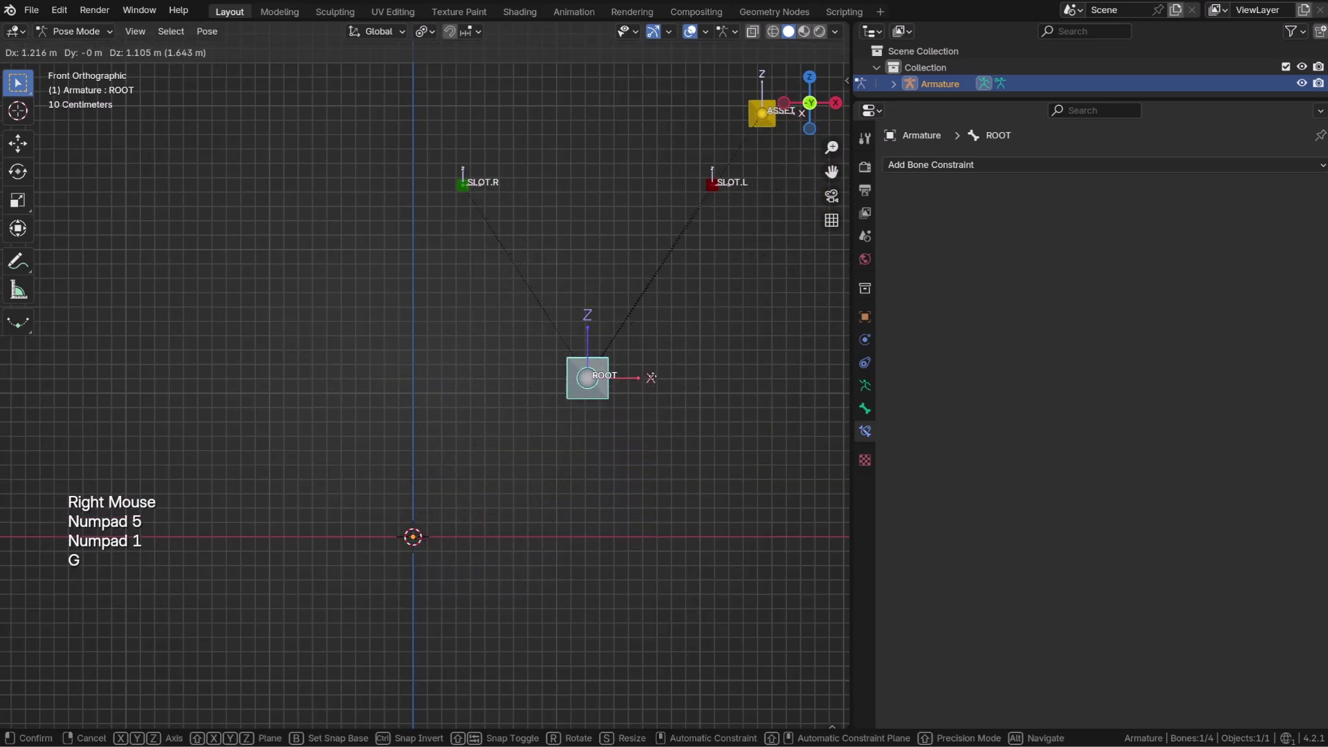
pyautogui.rightClick(540, 331)
pyautogui.press('g')
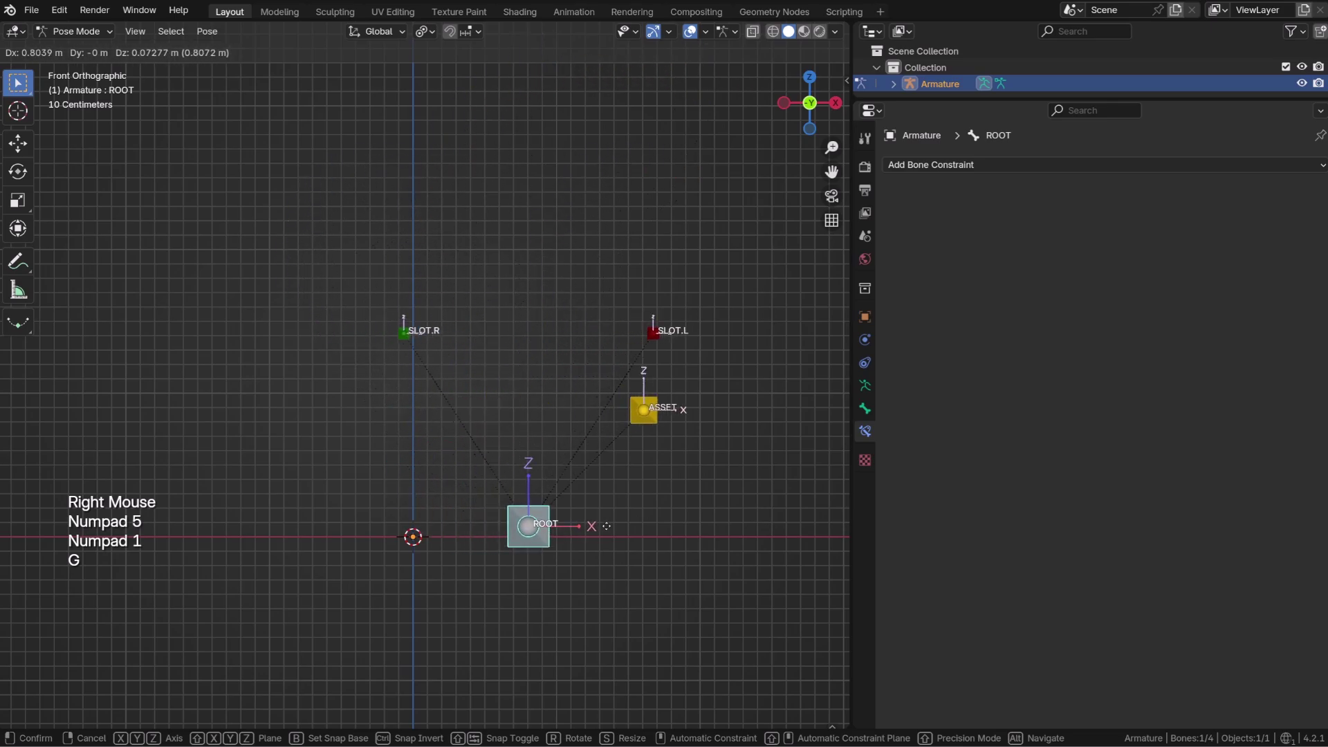
pyautogui.rightClick(540, 331)
pyautogui.press('g')
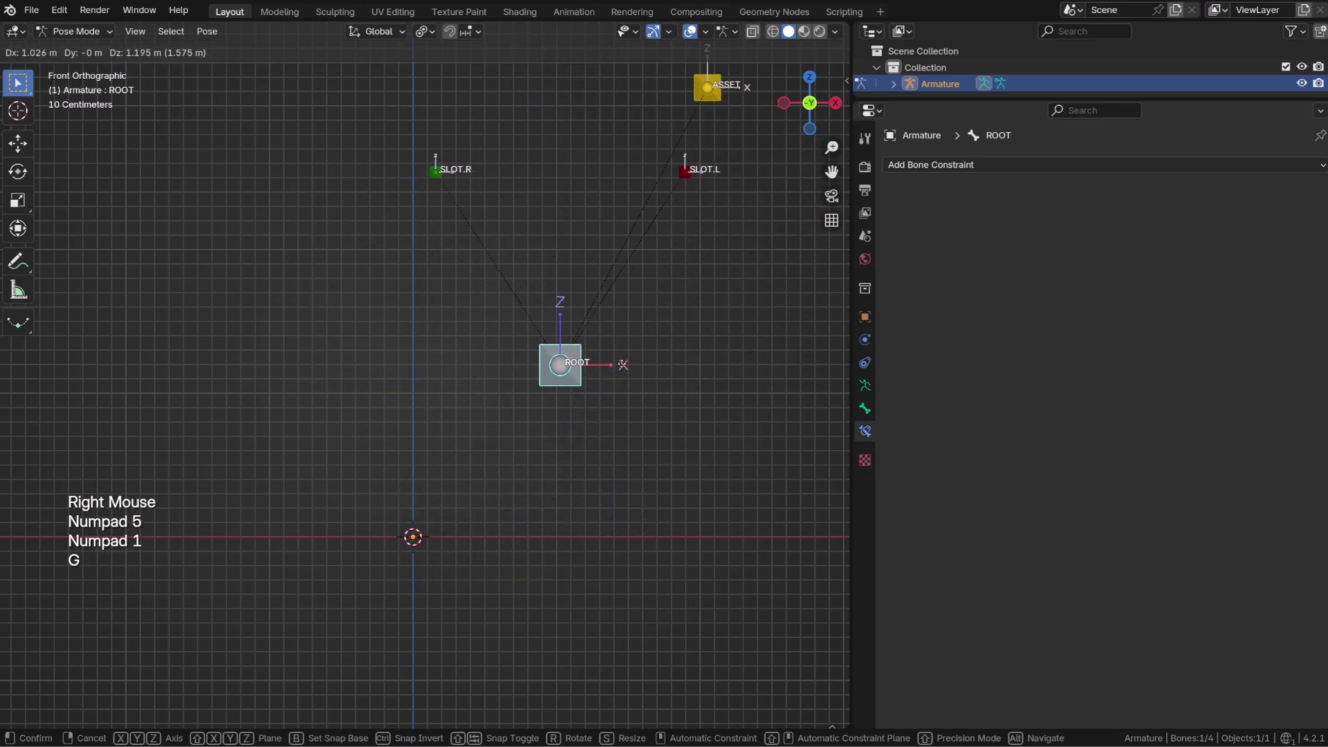
pyautogui.rightClick(540, 331)
pyautogui.press('g')
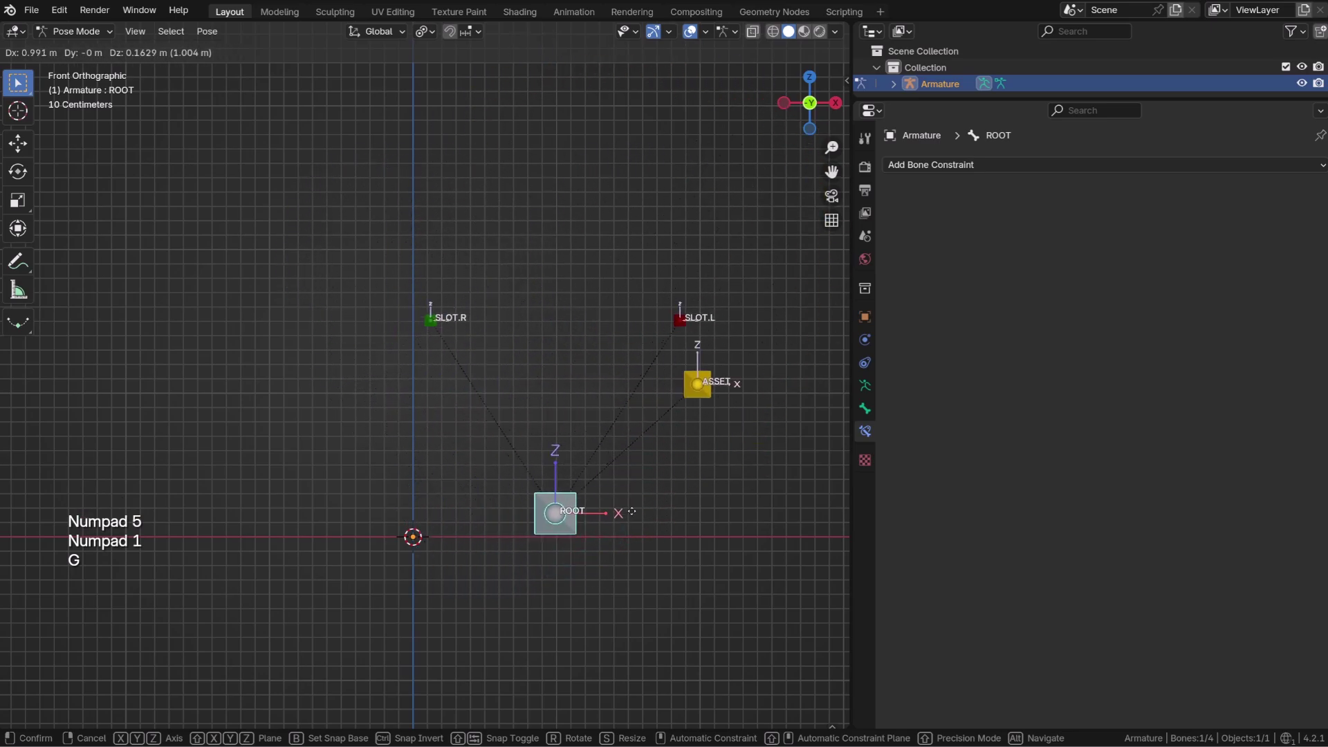
pyautogui.rightClick(465, 474)
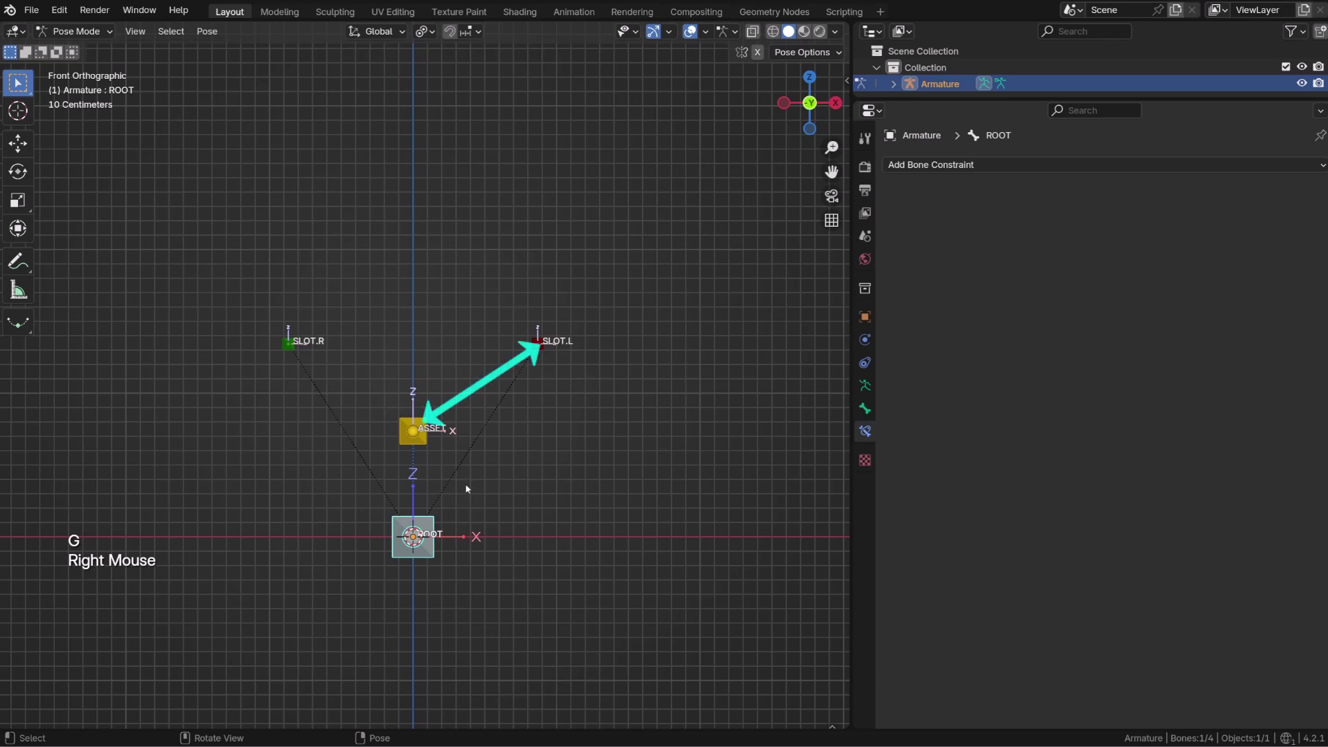
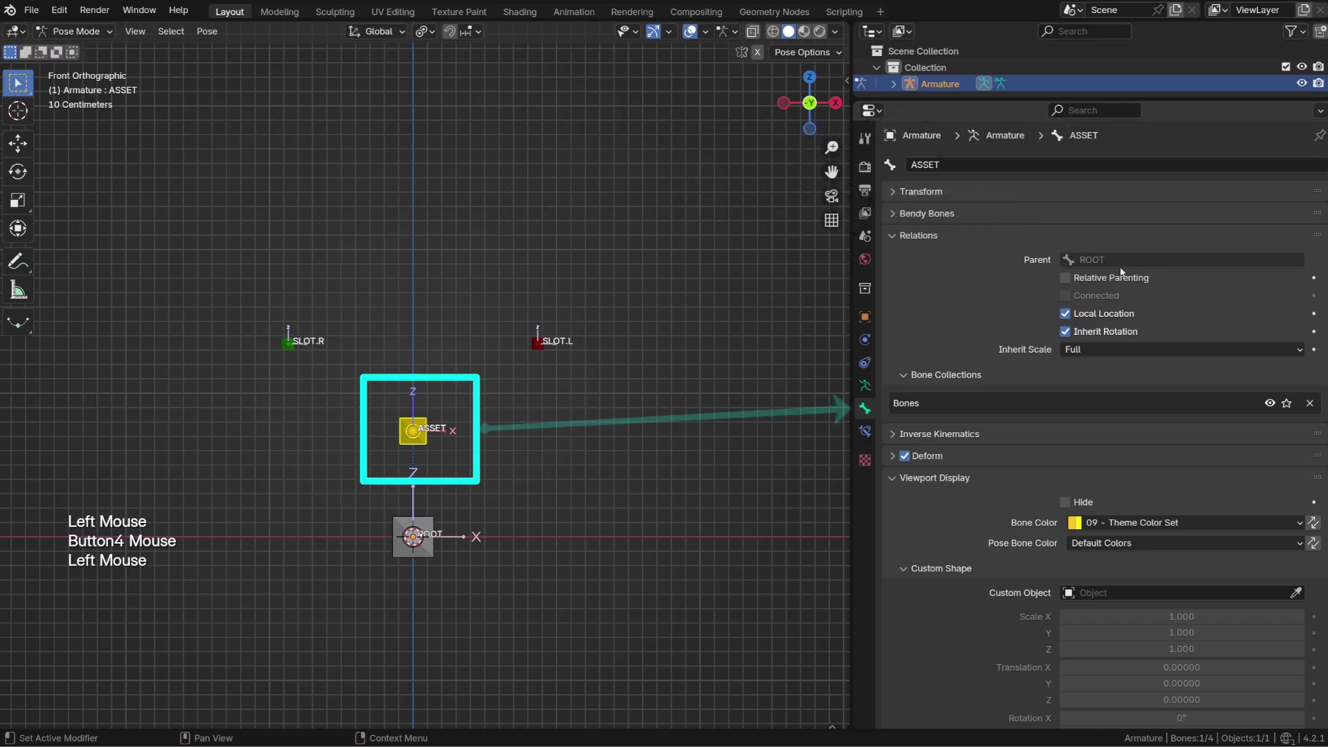
# Clear ROOT as ASSET's parent in Edit Mode, return to Pose Mode and test-move ROOT
pyautogui.press('Tab')
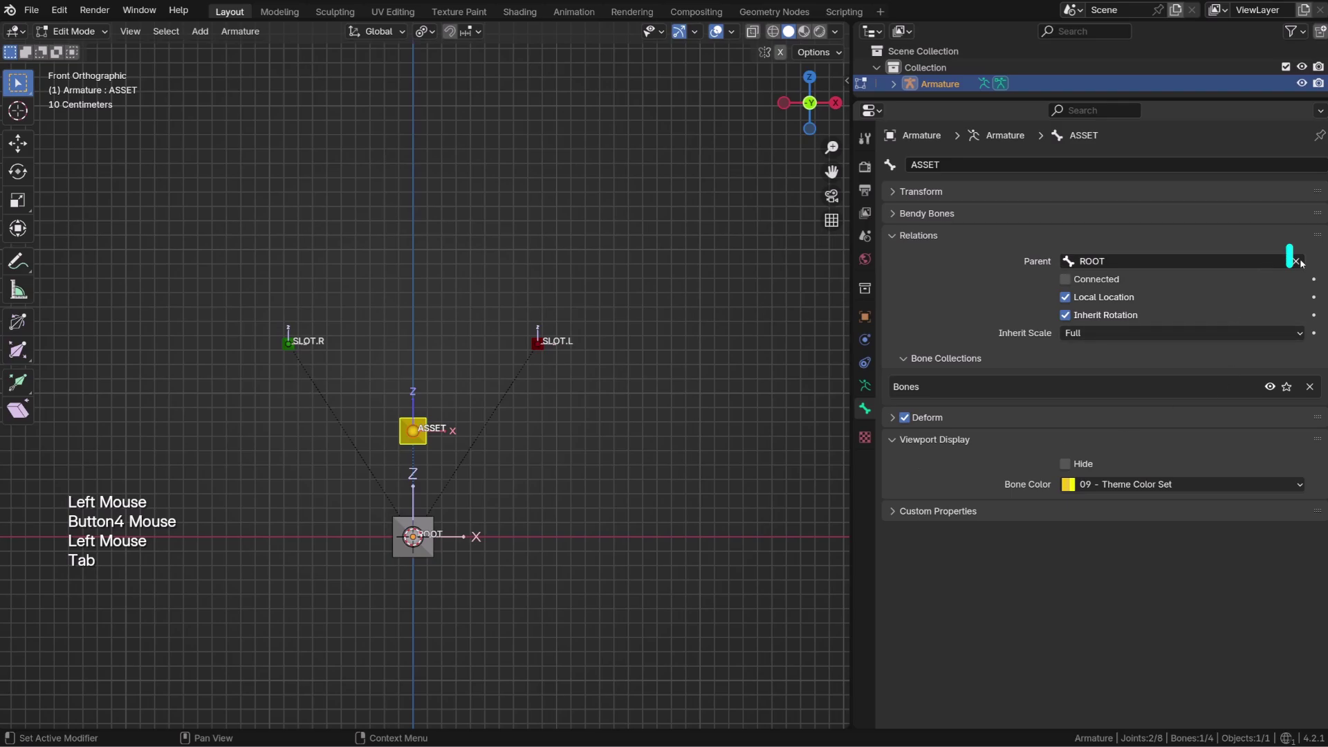
pyautogui.press('alt+p')
pyautogui.press('Tab')
pyautogui.click(540, 331)
pyautogui.press('g')
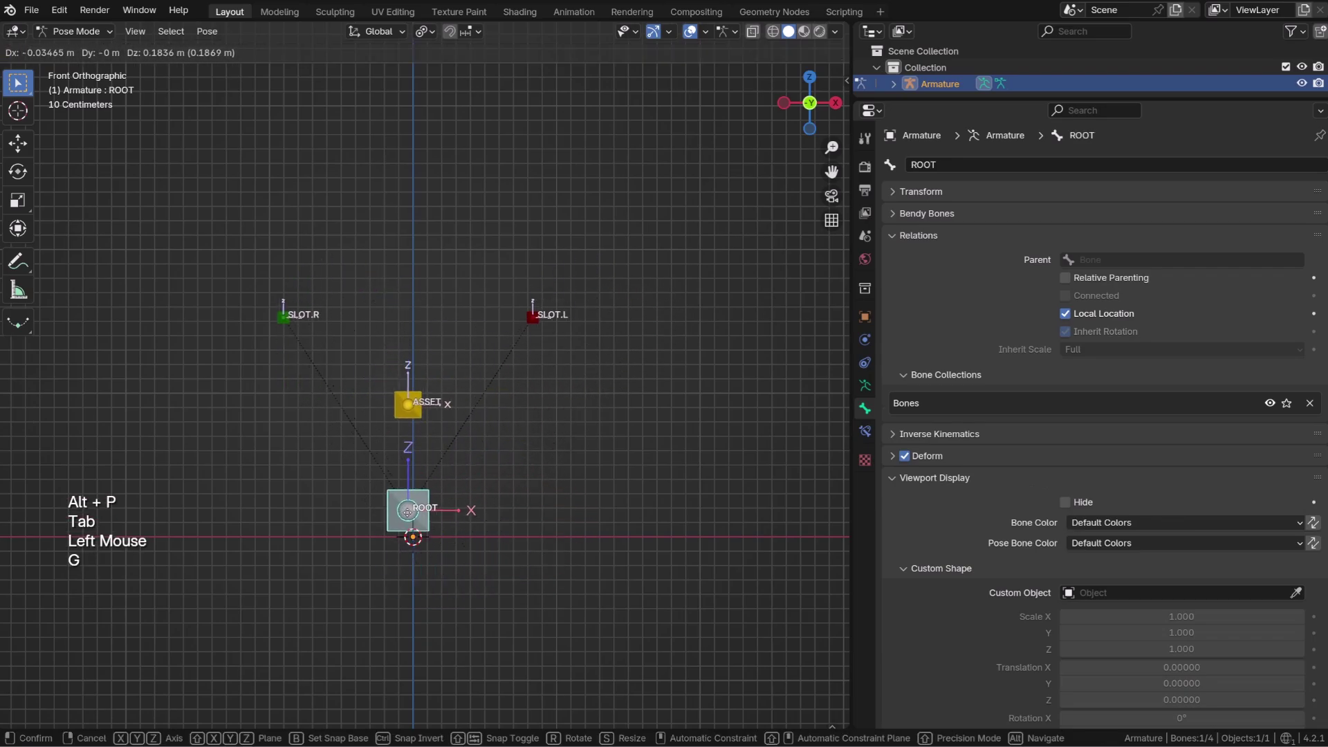
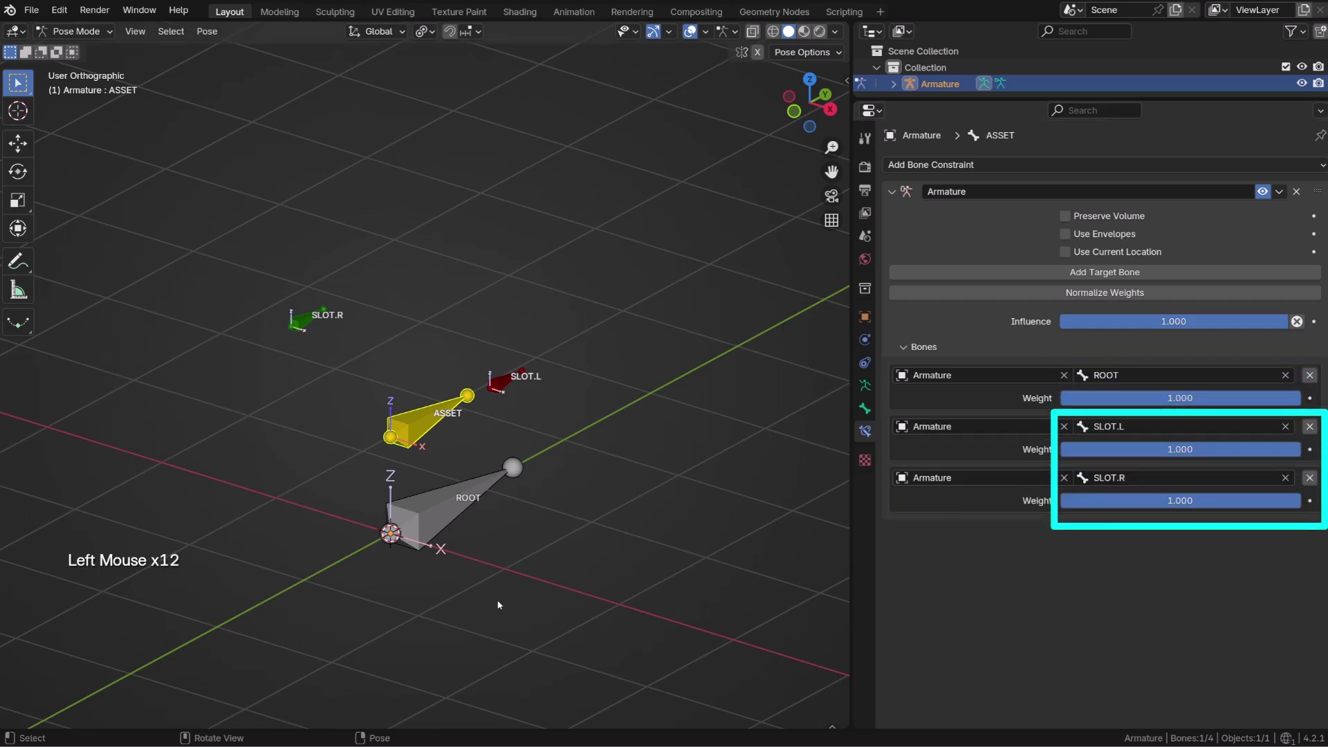
# Add ROOT and SLOT.R as further target bones alongside SLOT.L, each at weight 1
pyautogui.middleClick(491, 588)
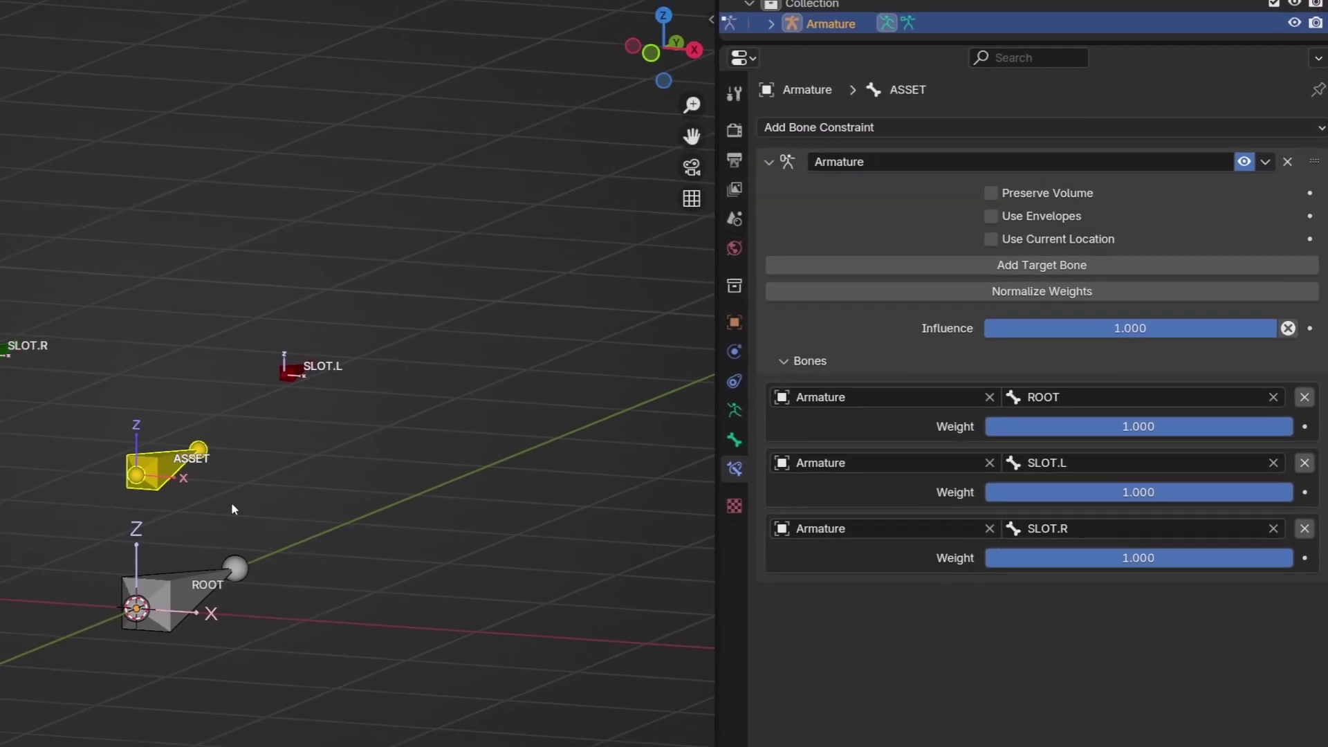
pyautogui.click(448, 465)
pyautogui.middleClick(448, 466)
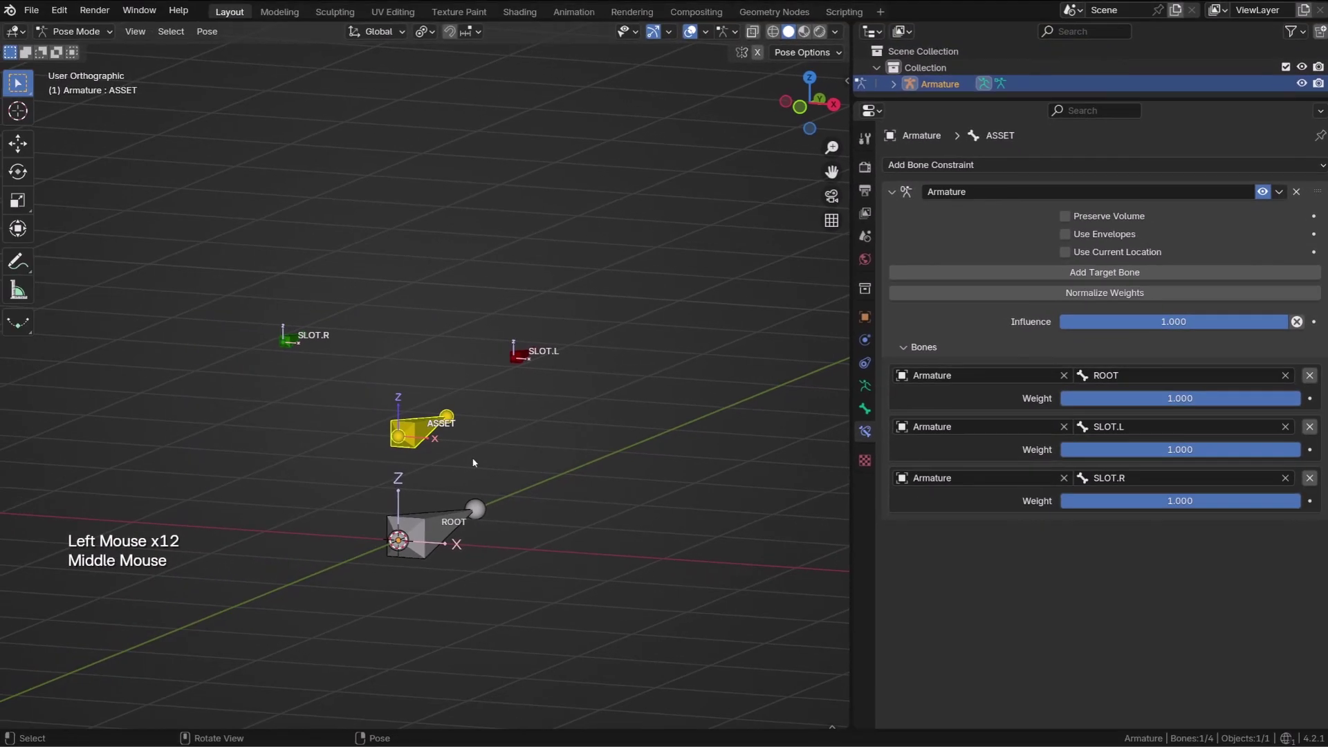
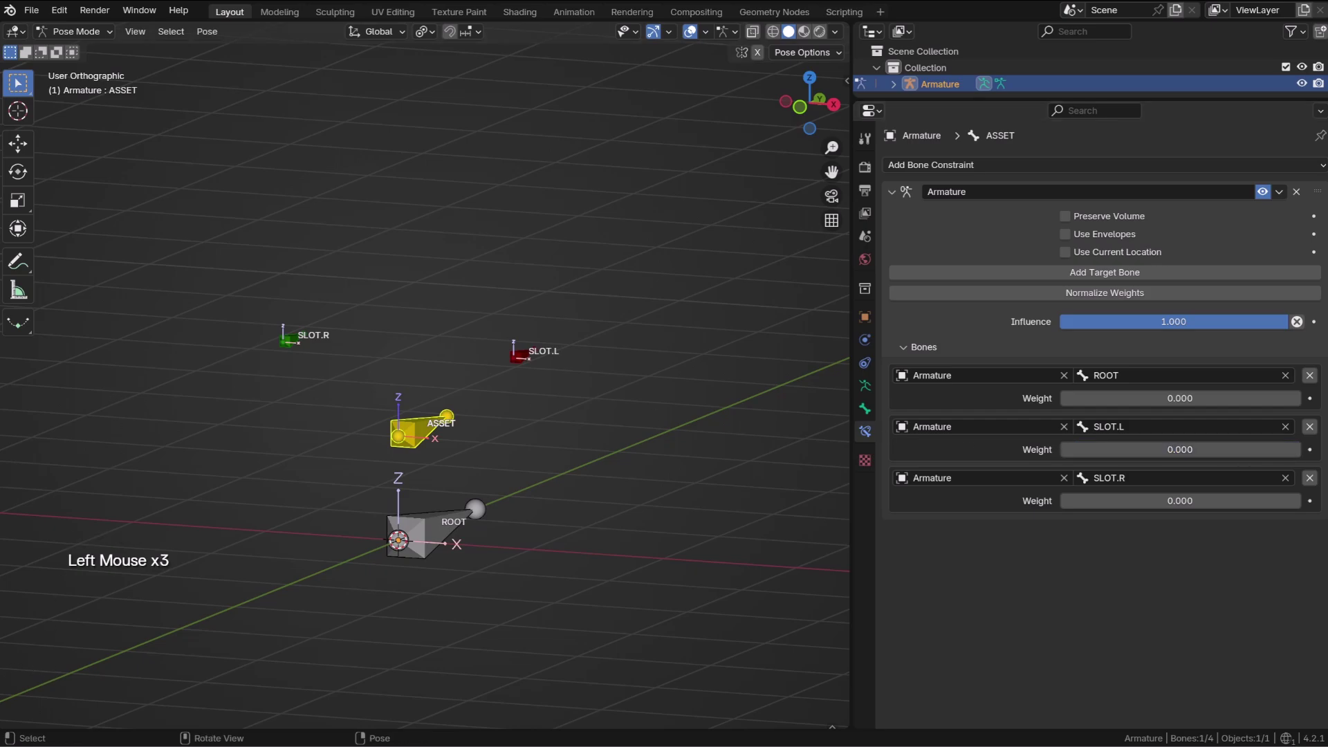
# Duplicate ROOT in Edit Mode, move it up along Z, scale it and rename it 'properties'
pyautogui.click(582, 334)
pyautogui.press('Tab')
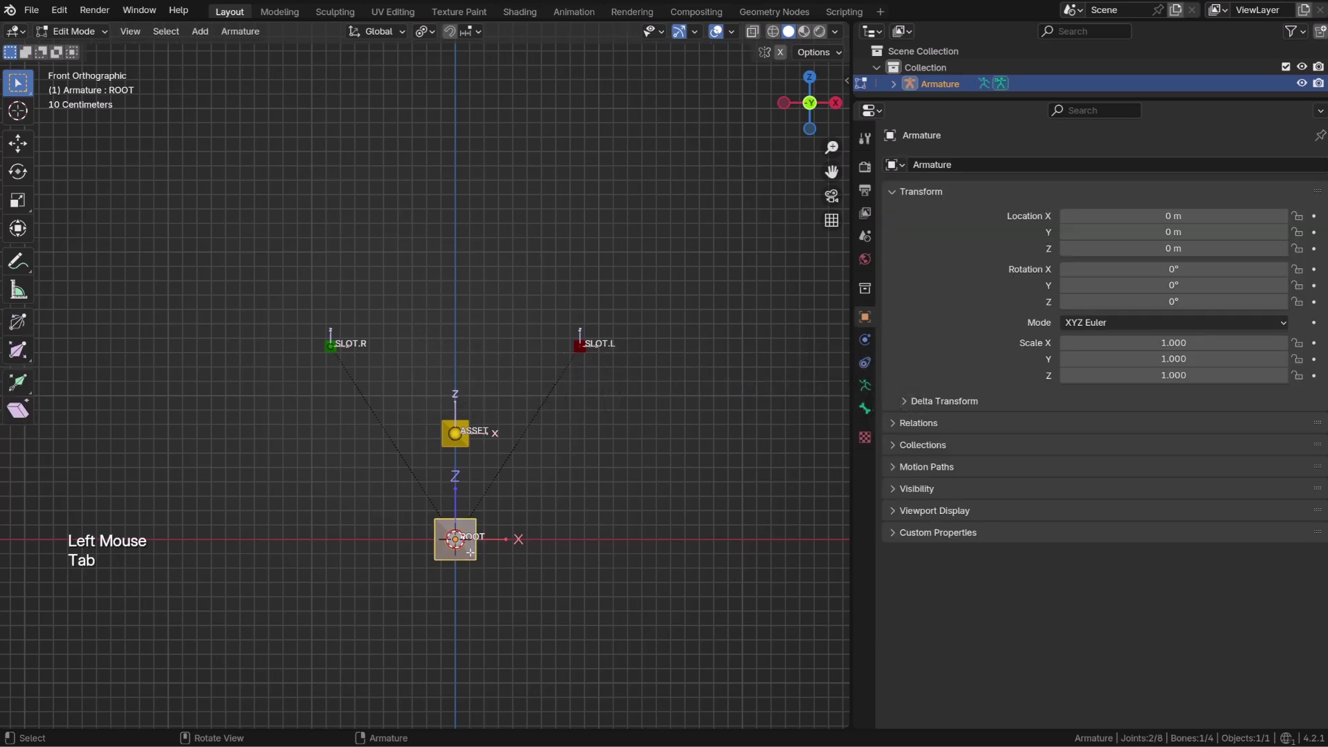
pyautogui.click(583, 334)
pyautogui.press('shift+d')
pyautogui.press('z')
pyautogui.click(582, 334)
pyautogui.middleClick(582, 335)
pyautogui.press('s')
pyautogui.click(497, 424)
pyautogui.press('F2')
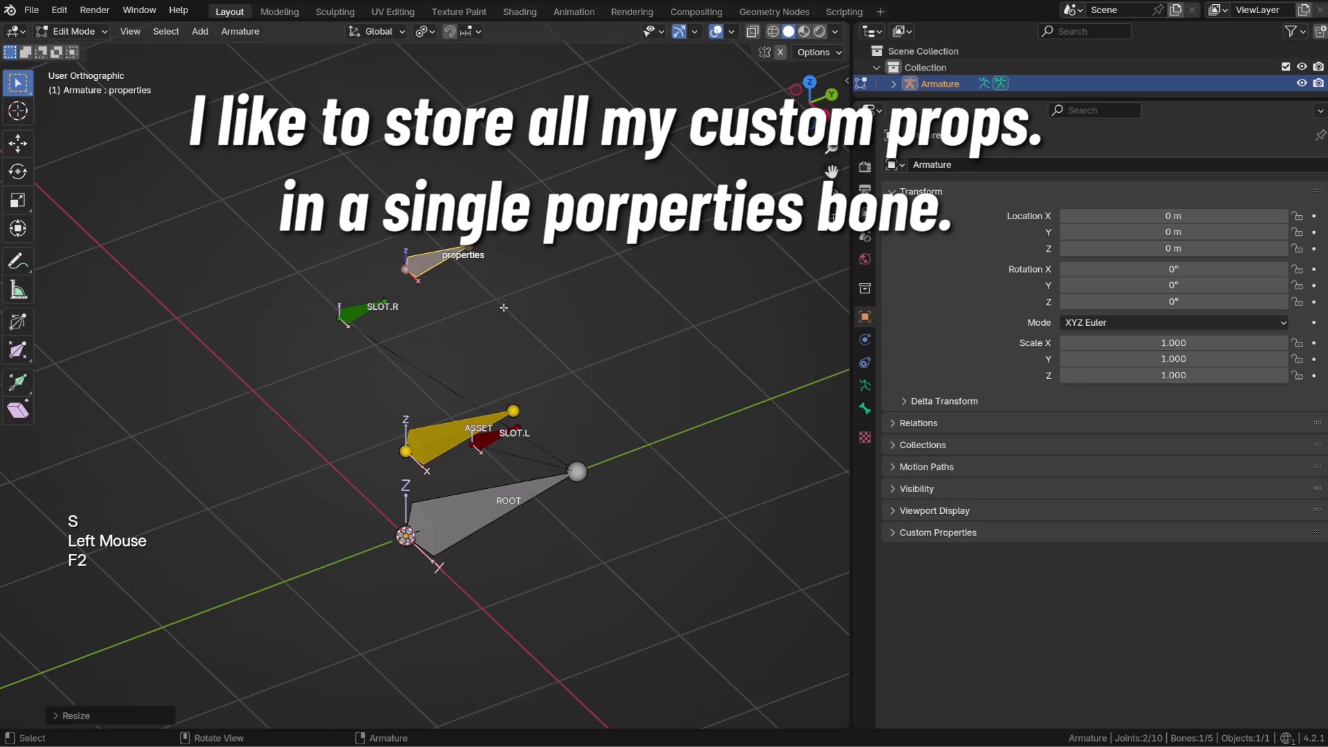
# Create a Gear Complex bone widget for the properties bone
pyautogui.press('n')
pyautogui.click(497, 423)
pyautogui.click(497, 423)
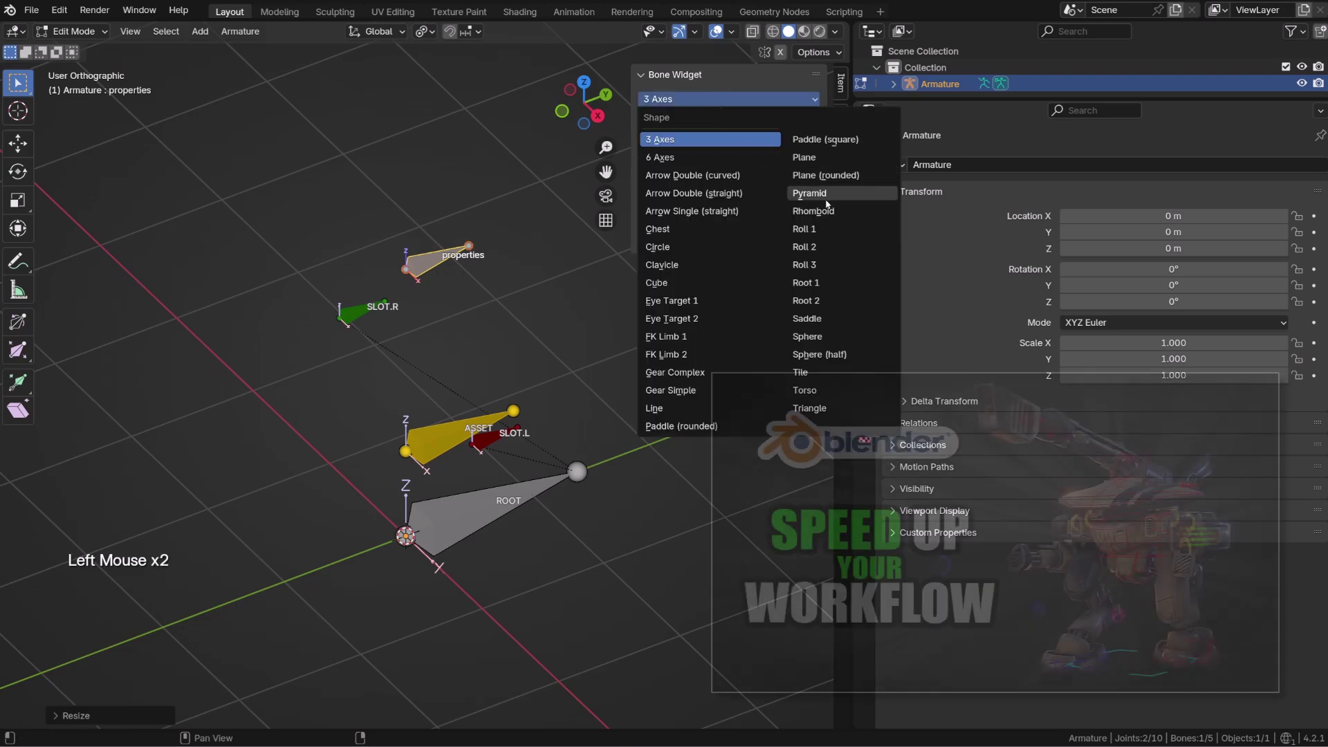
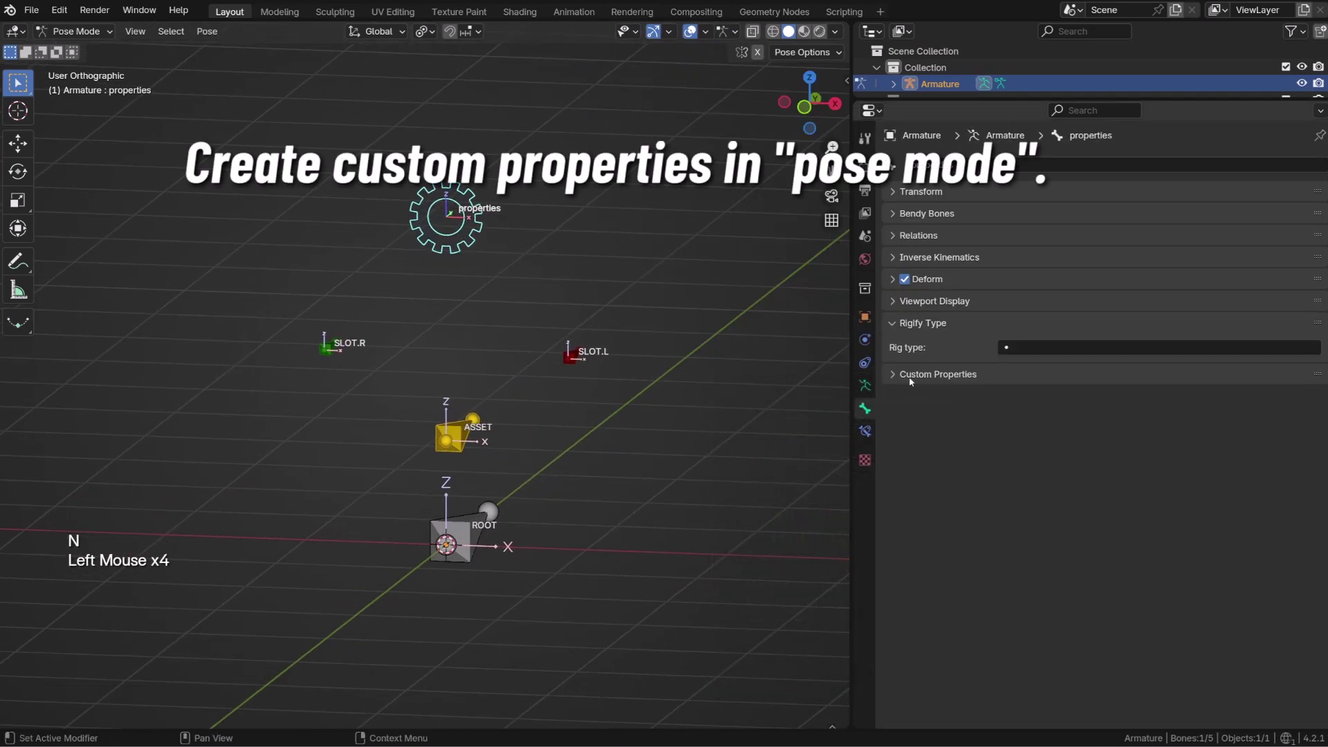
# Add integer custom property Parent (0–2, '0 Root, 1 Slot.L, 2 Slot.R') and show it in the sidebar
pyautogui.click(915, 378)
pyautogui.click(1090, 401)
pyautogui.click(1300, 427)
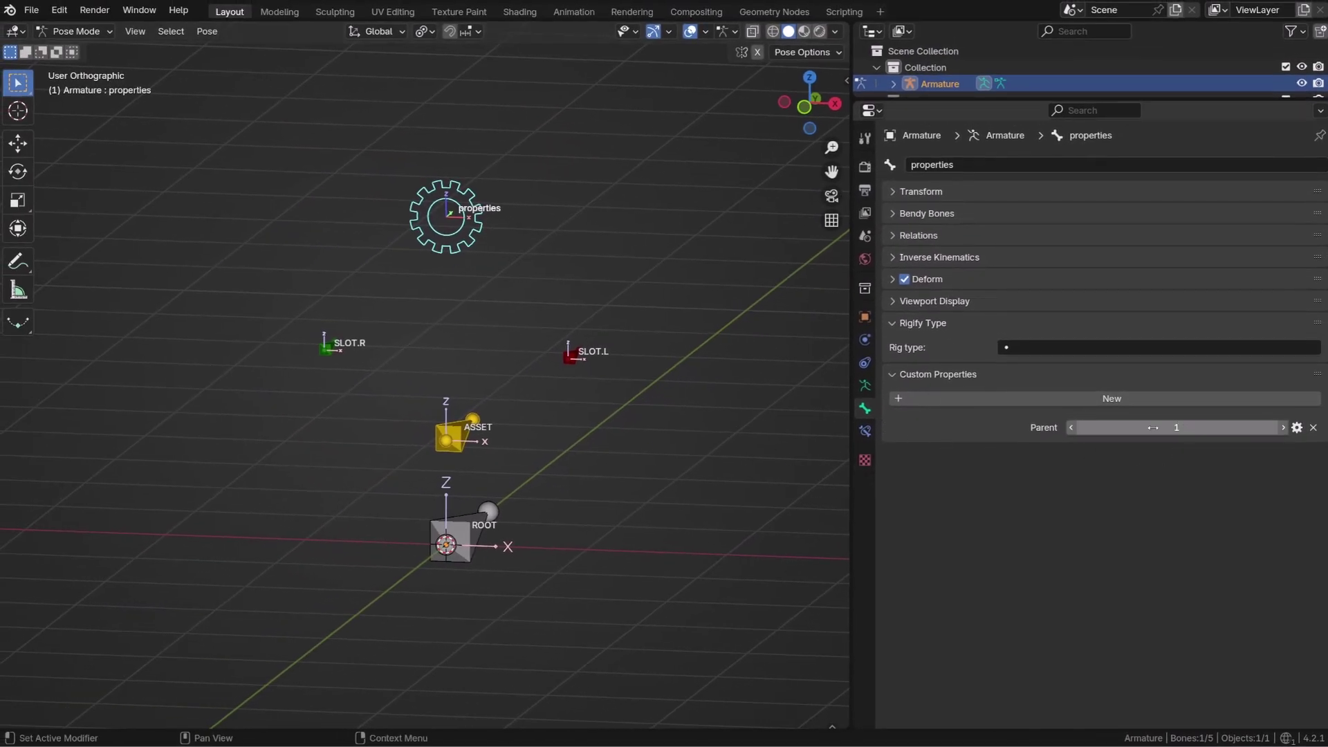
pyautogui.press('n')
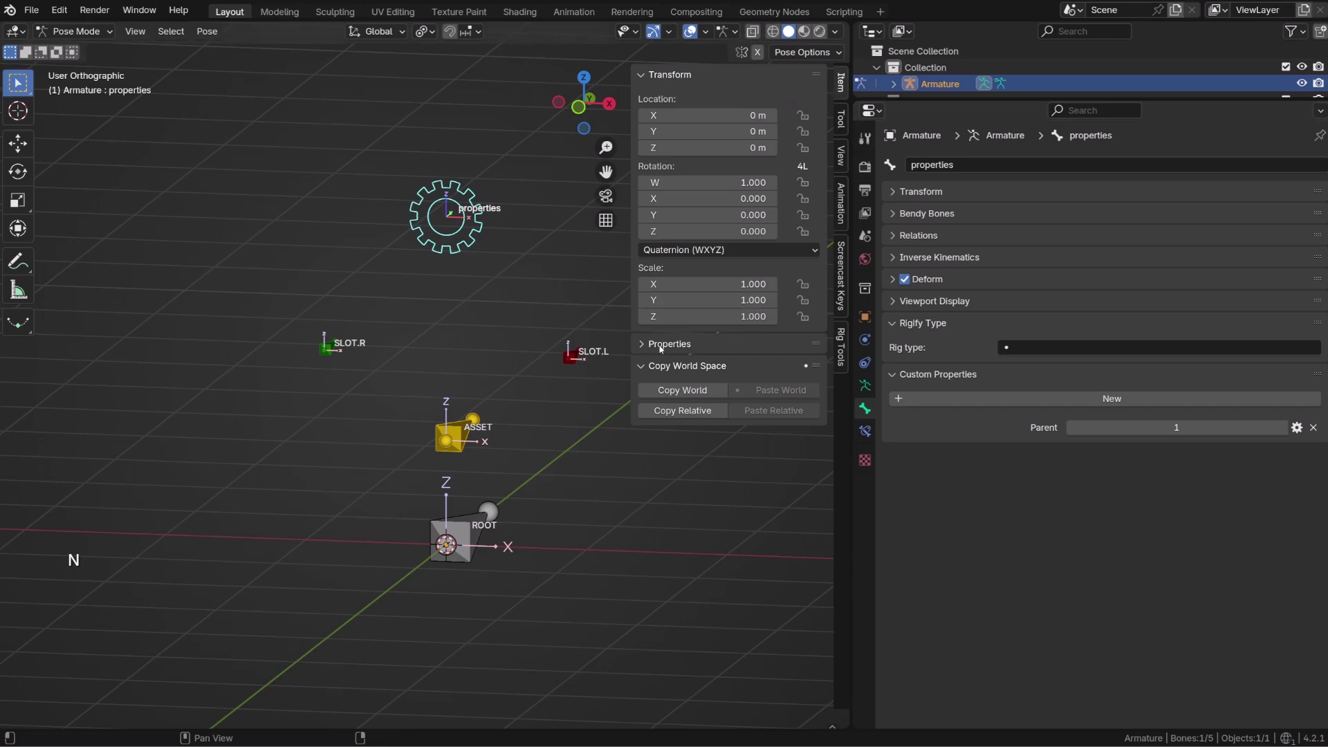
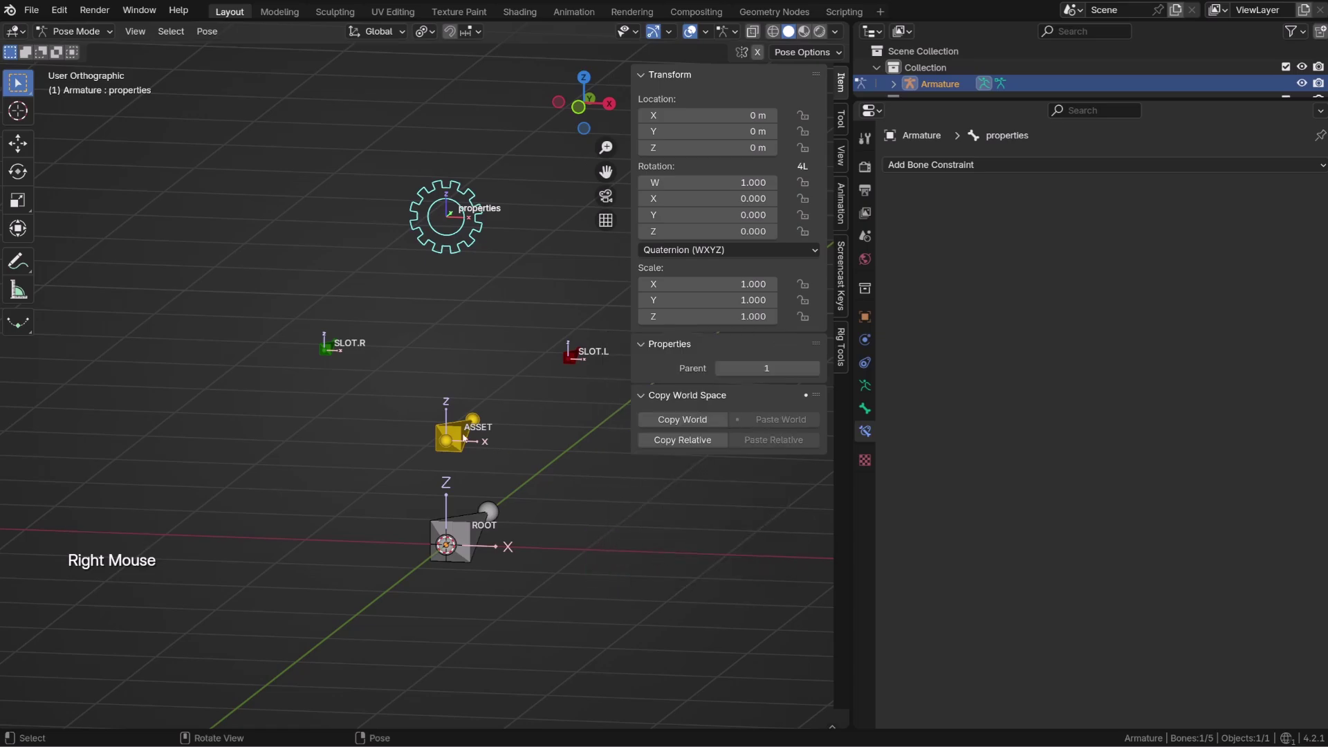
# Add a driver to the ROOT weight of ASSET's Armature constraint from Parent
pyautogui.click(463, 433)
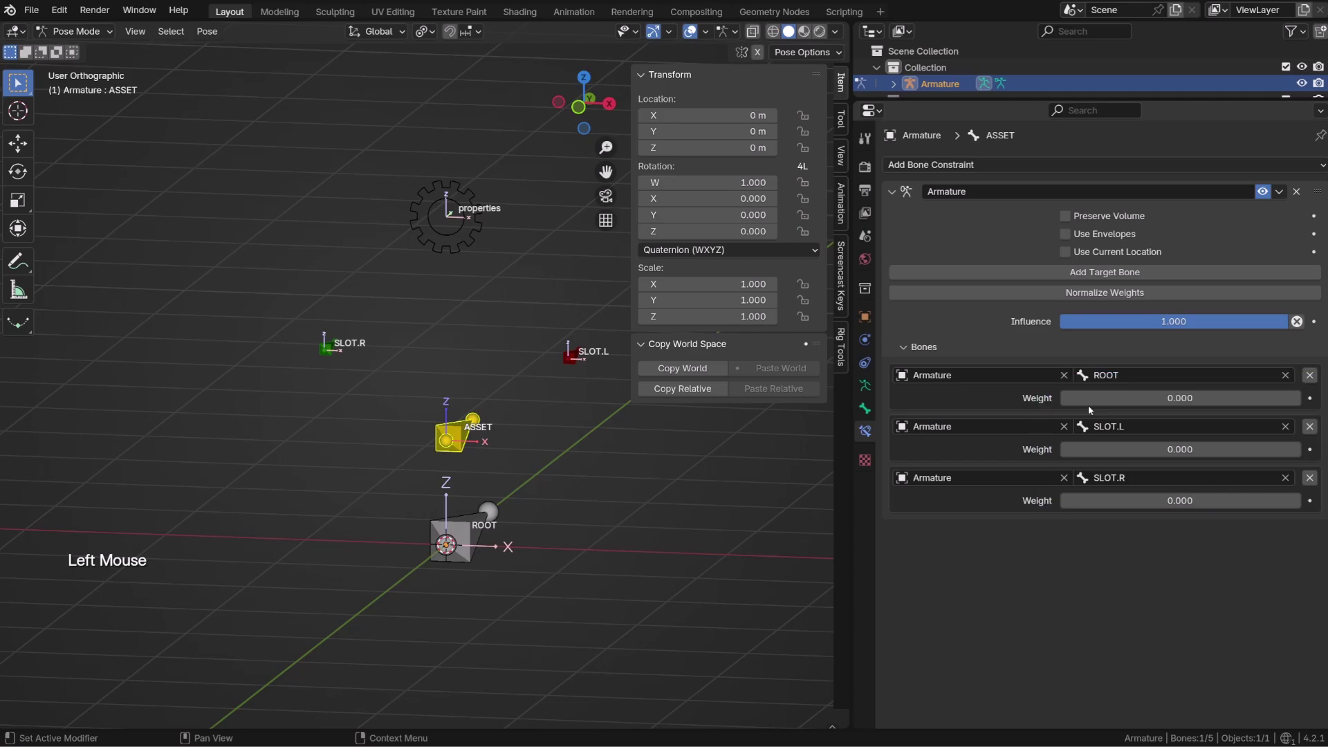
pyautogui.rightClick(1109, 398)
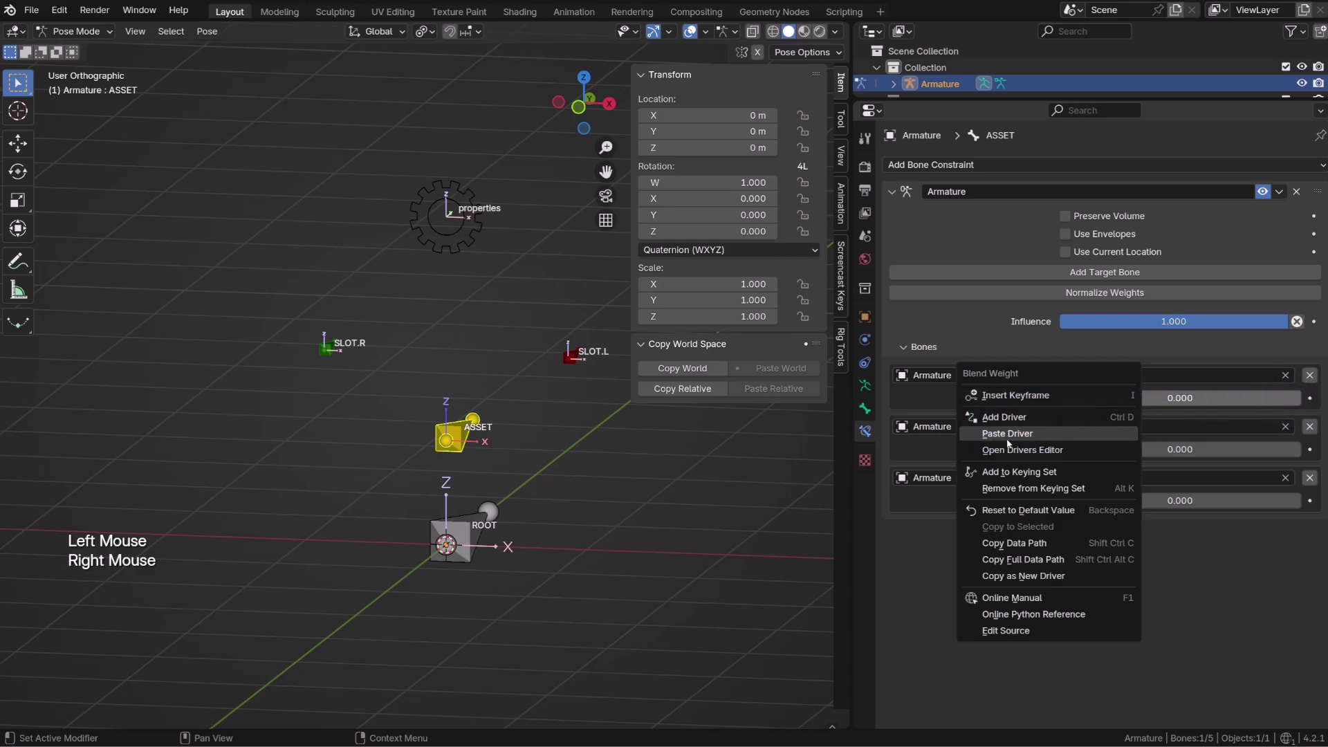
pyautogui.rightClick(1137, 407)
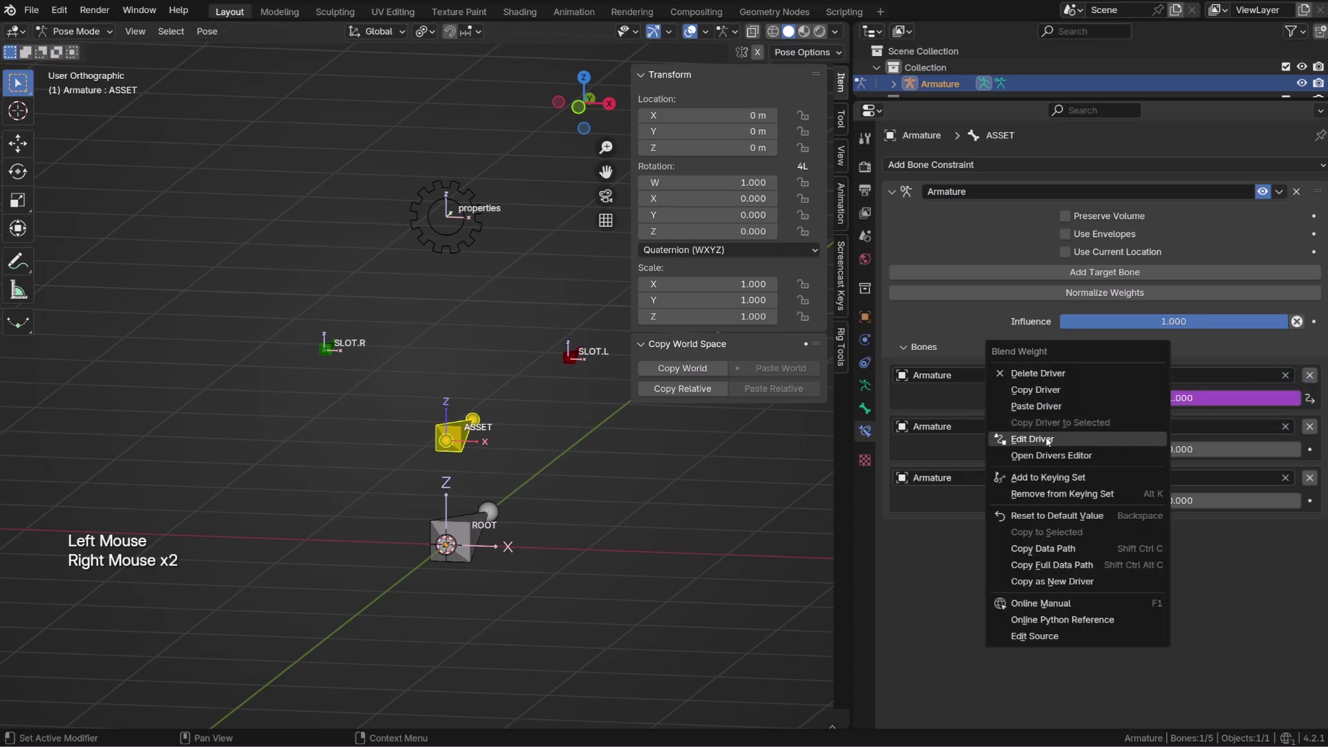
# Bring up the driver editor for the ROOT weight, which now reads 1.0
pyautogui.rightClick(1099, 397)
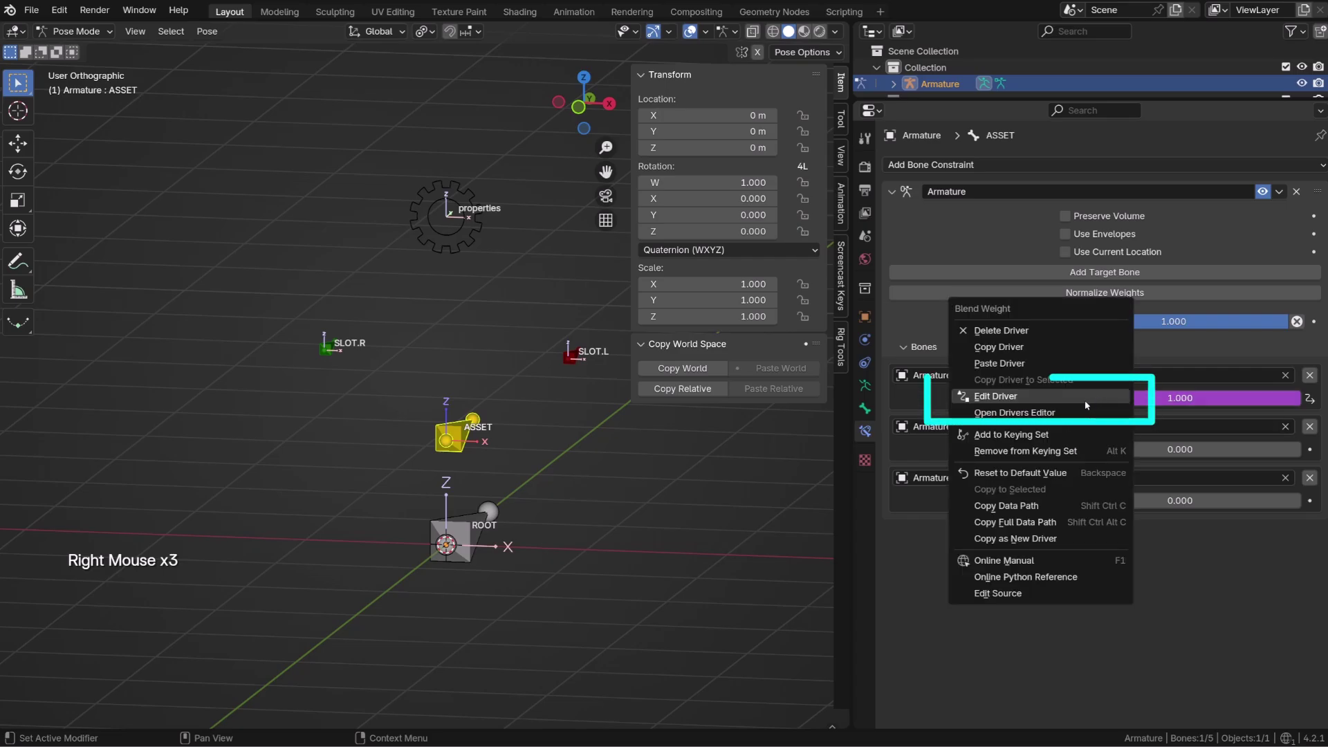
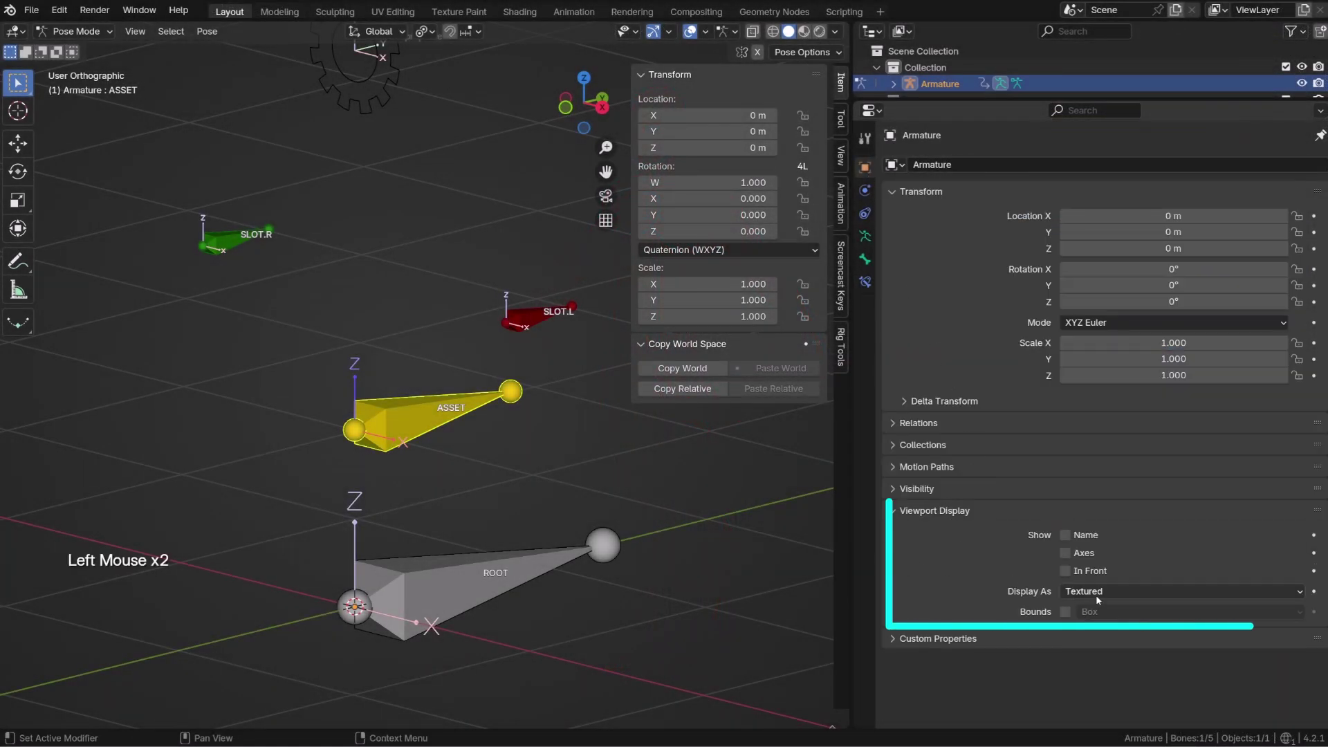
# Display the armature as Wire, then duplicate ASSET into ASSET.001 in Edit Mode
pyautogui.click(1100, 596)
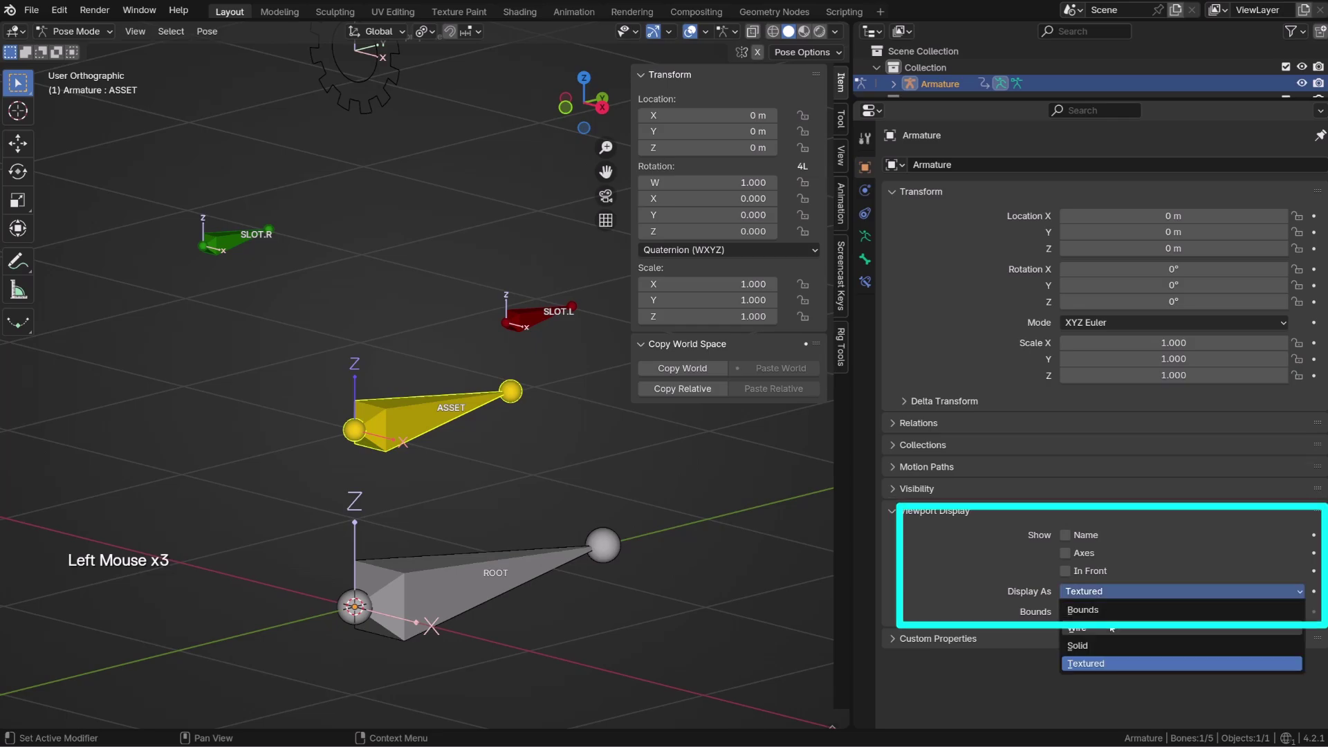
pyautogui.click(410, 417)
pyautogui.press('Tab')
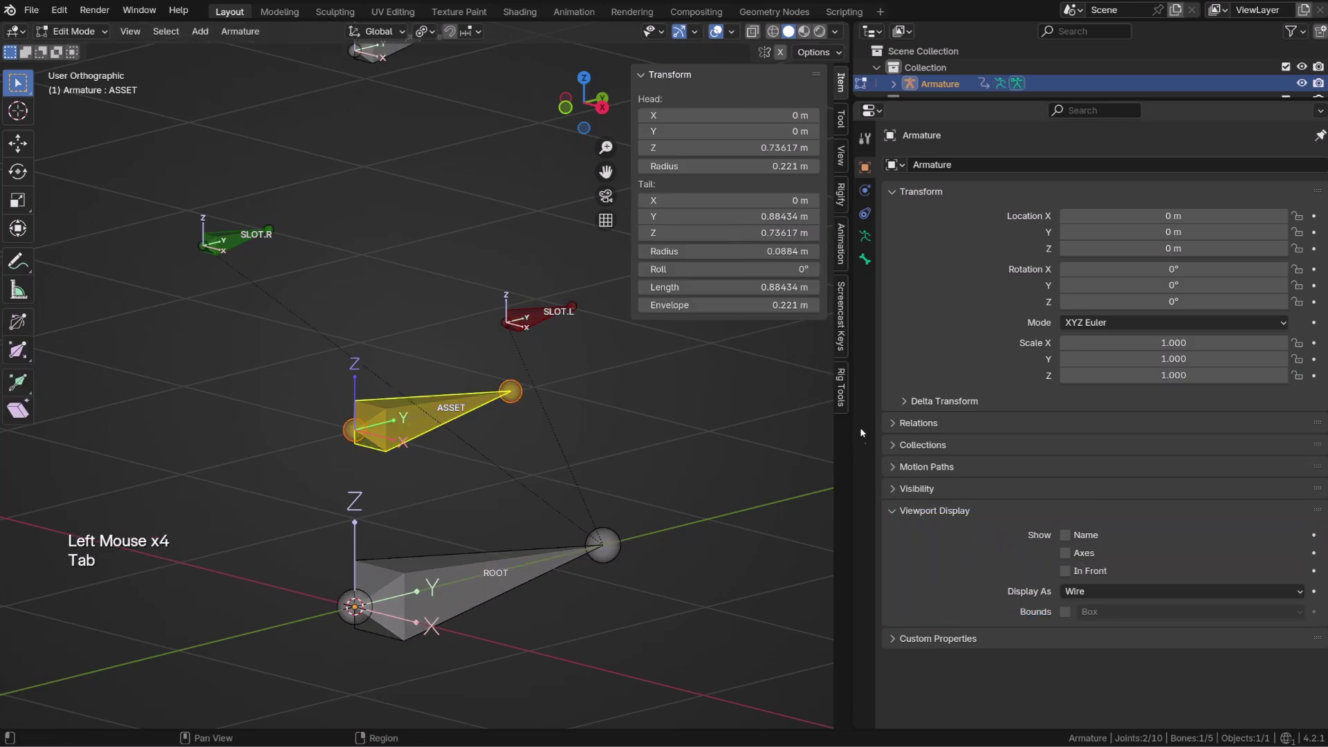
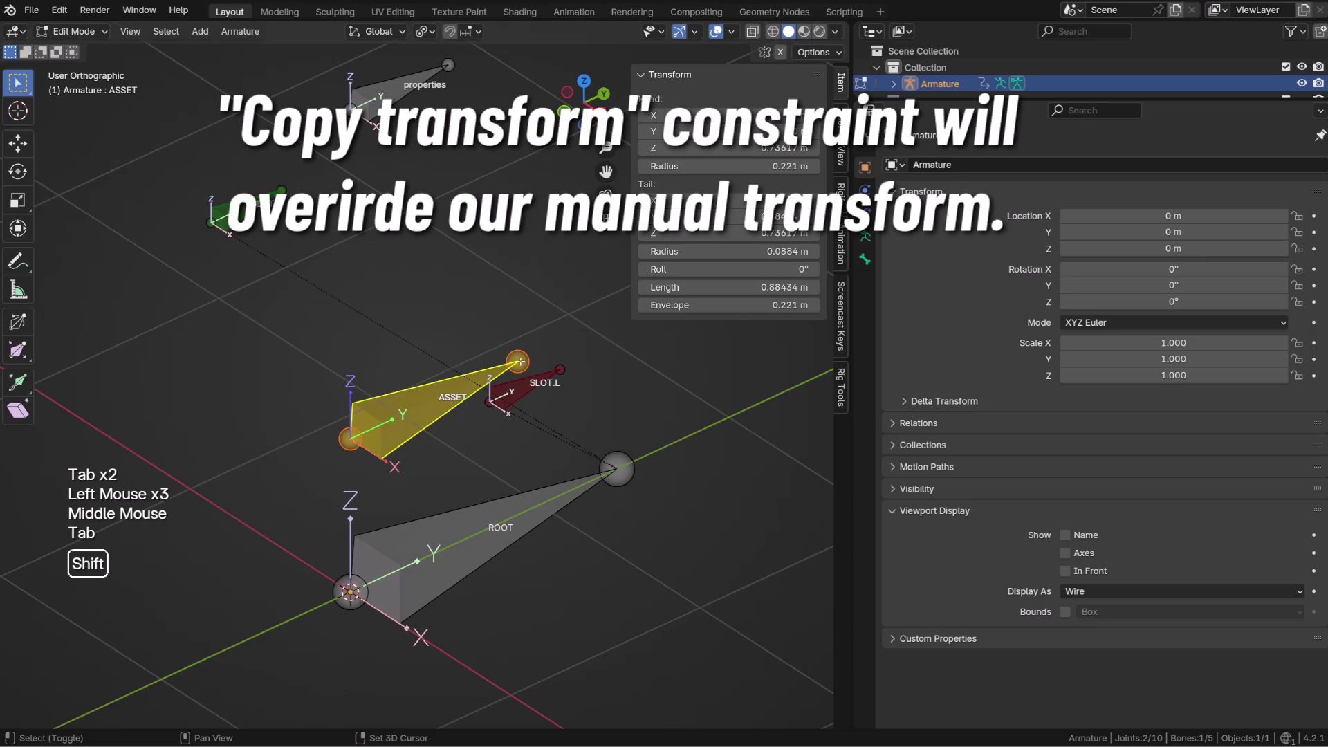
pyautogui.press('shift+d')
# Scale the duplicated ASSET bone down and rename it MCH_ASSET
pyautogui.press('s')
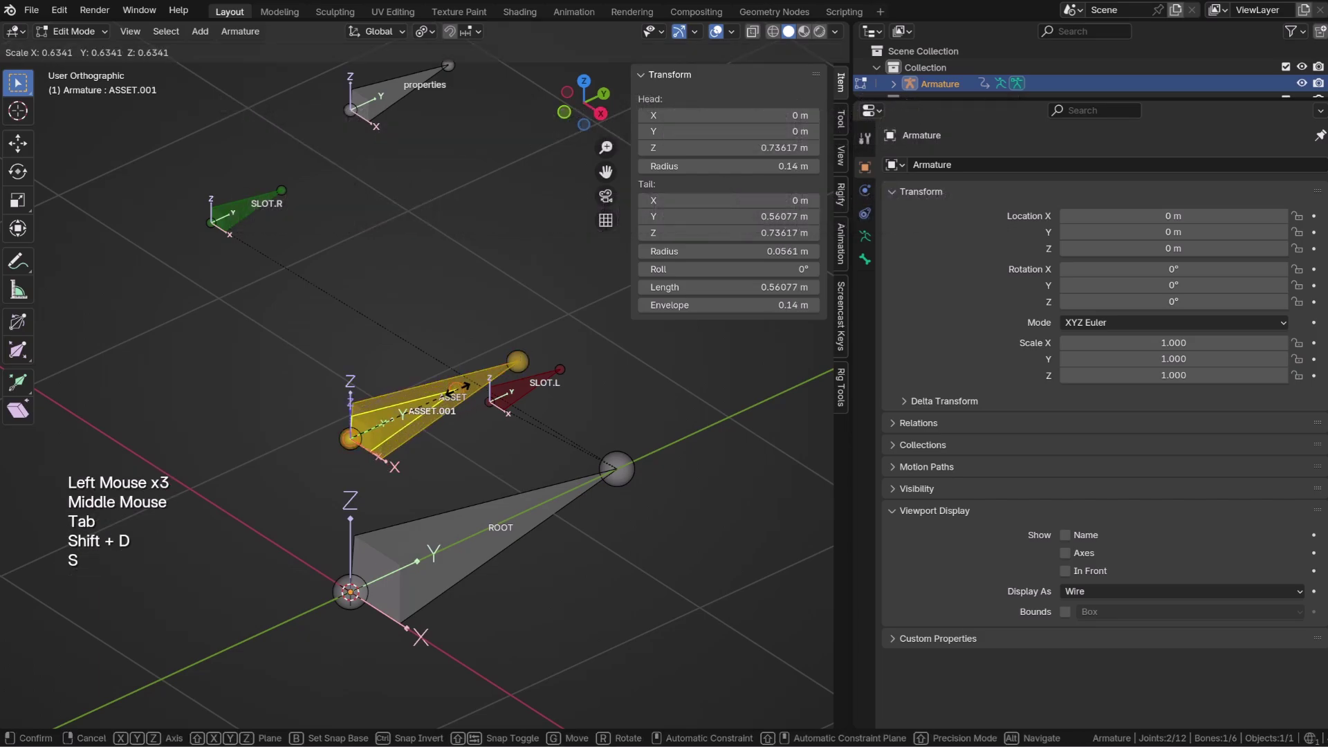
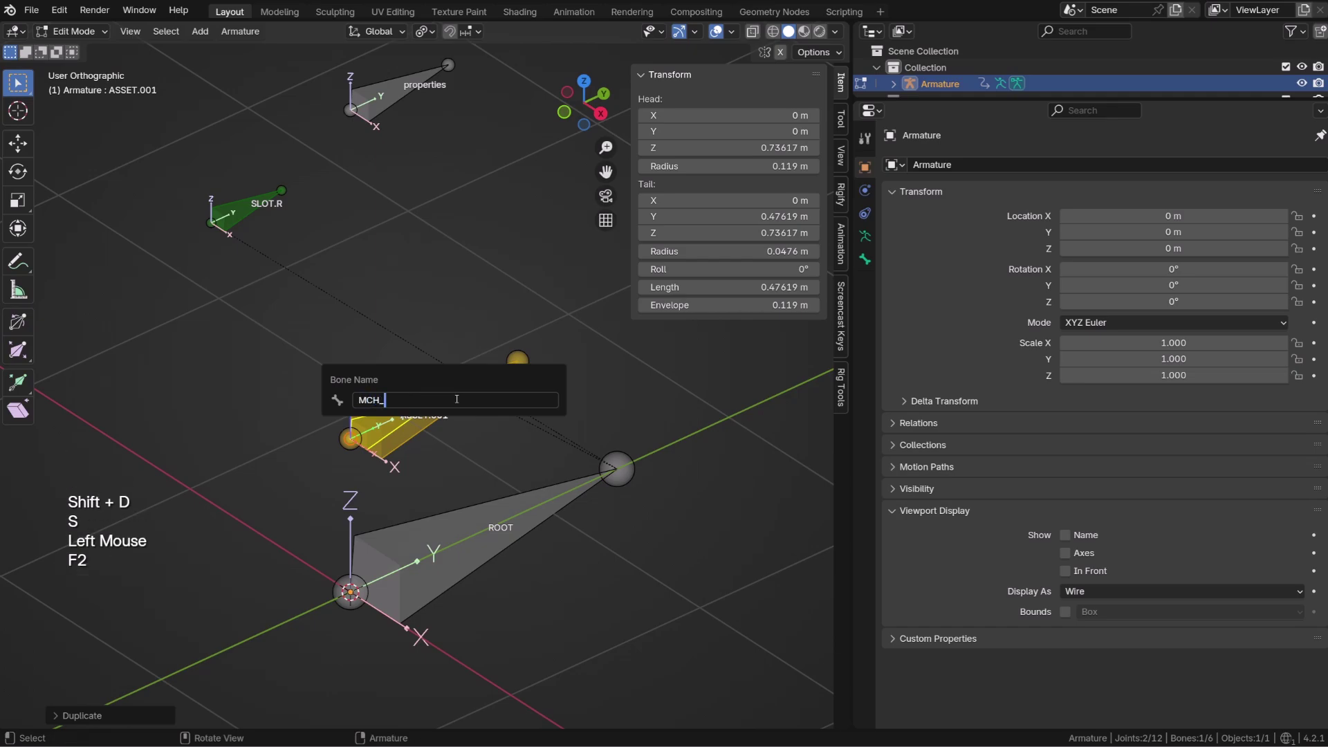
pyautogui.press('s')
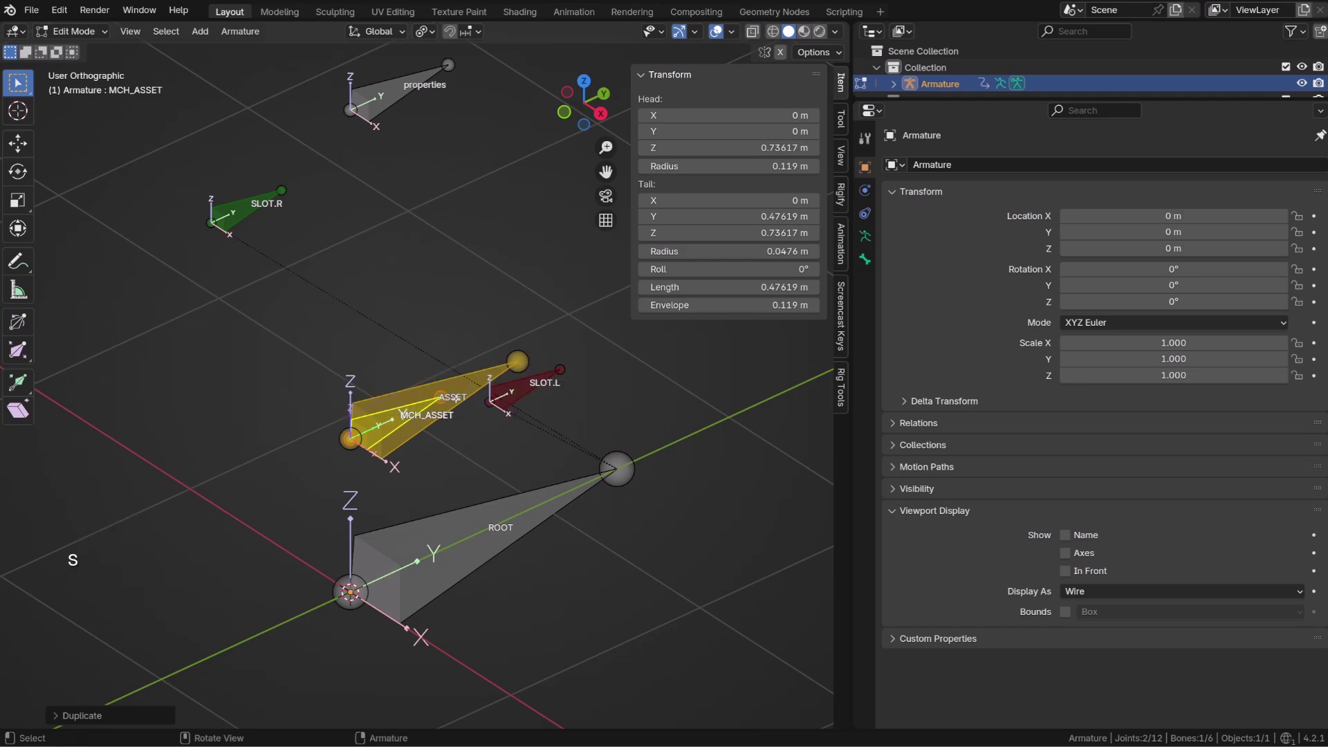
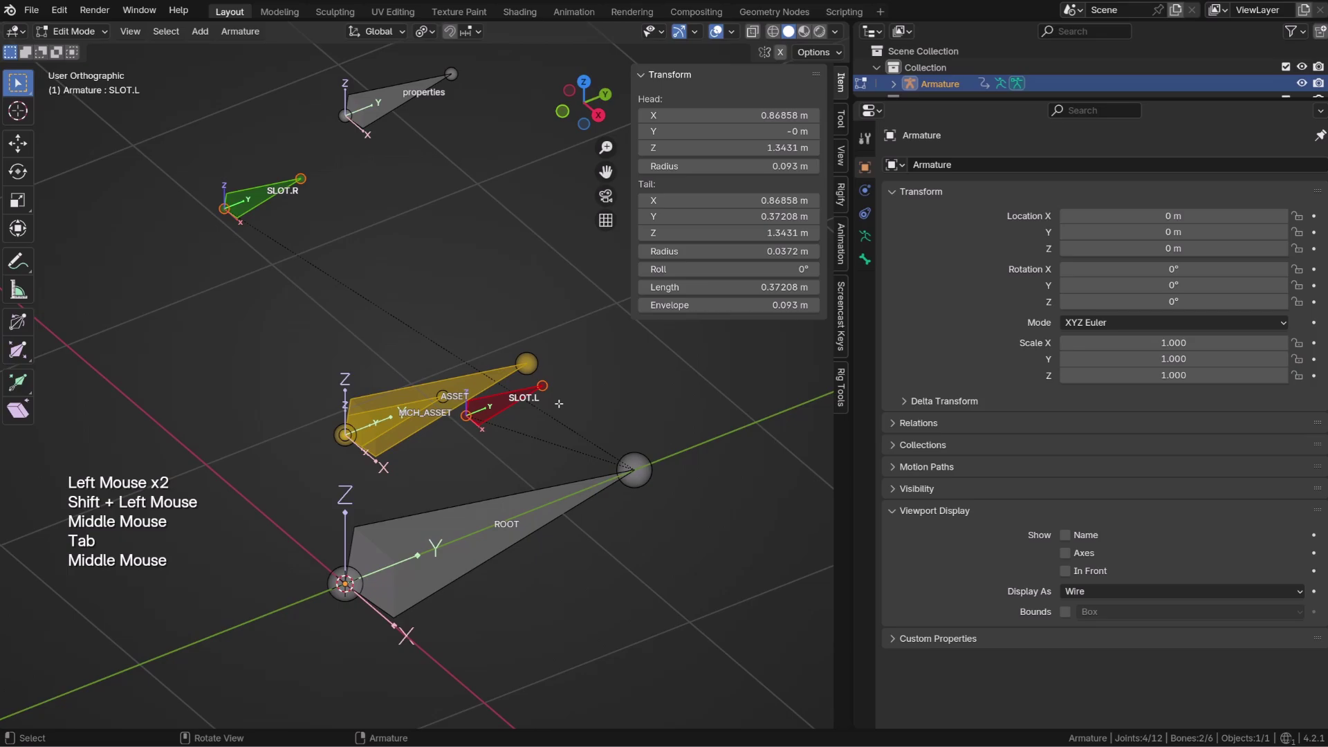
# Duplicate SLOT.L and SLOT.R, shrink the copies and batch-rename them with the MCH_ prefix
pyautogui.press('shift+d')
pyautogui.press('s')
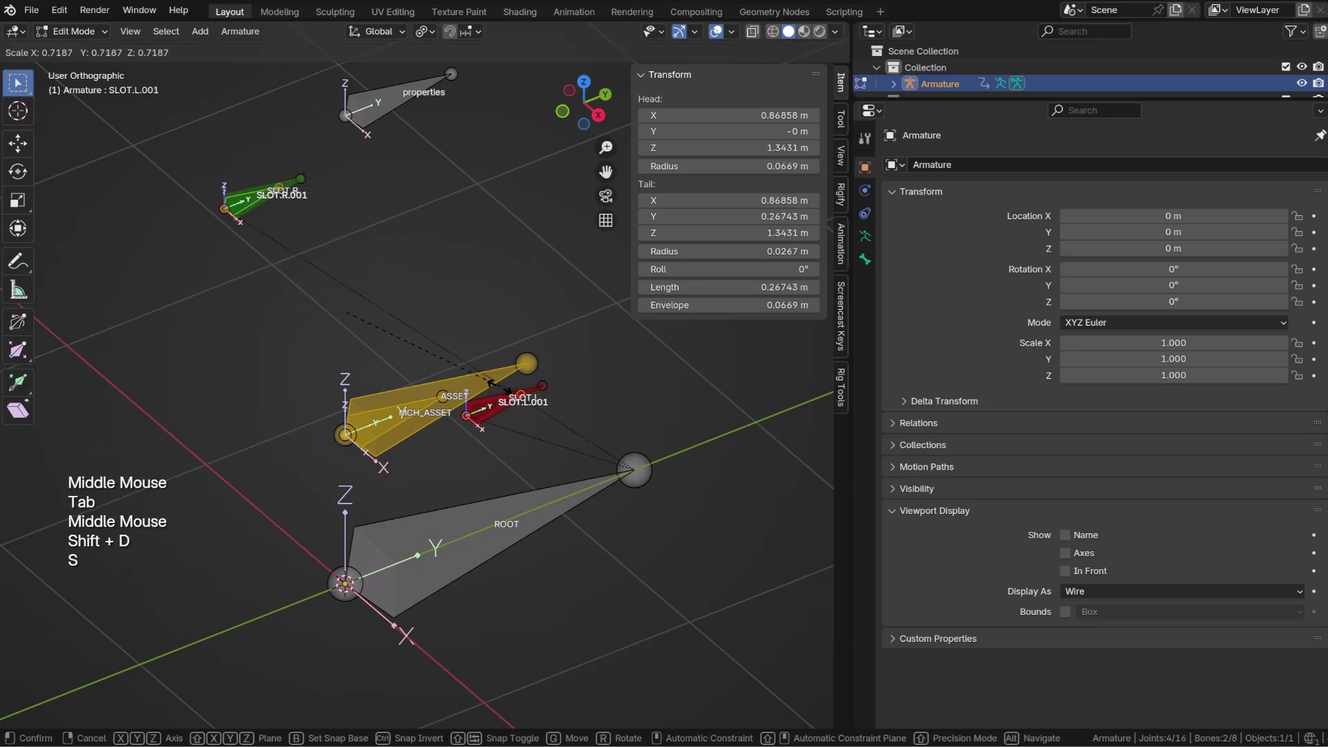
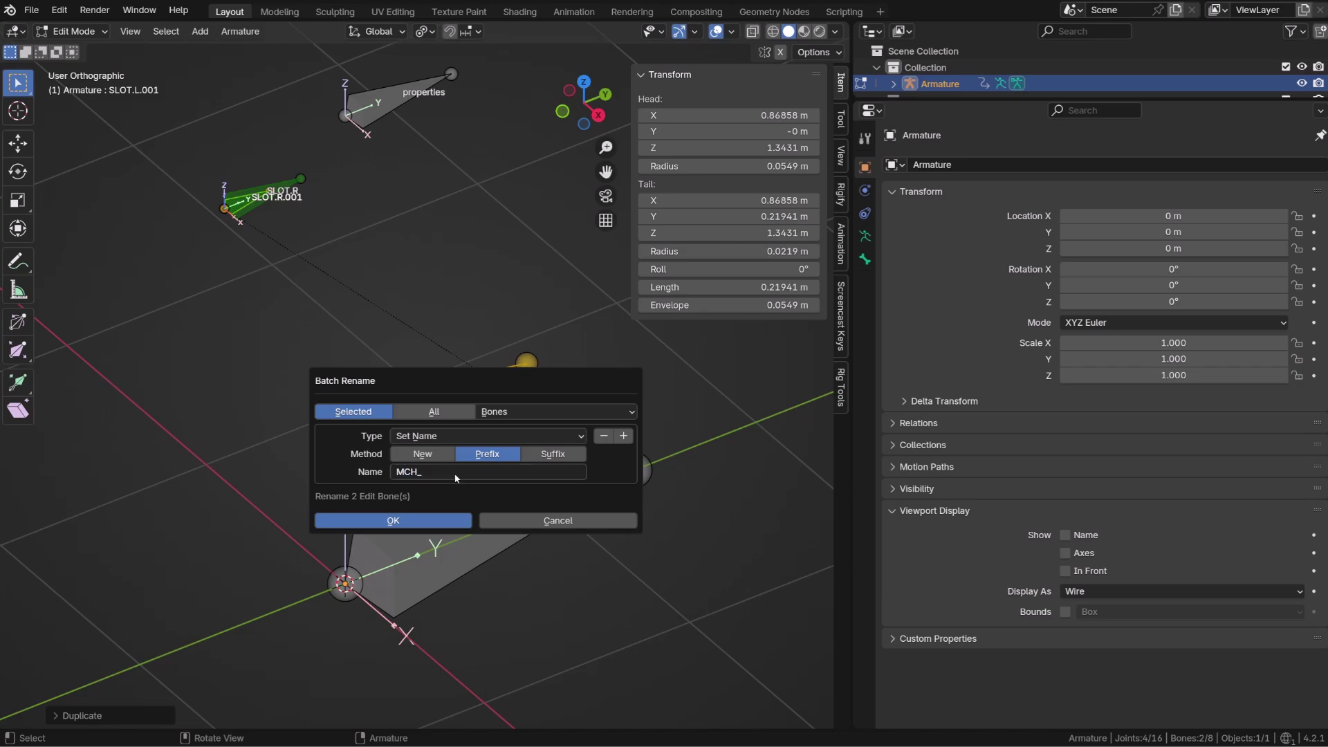
pyautogui.press('ctrl+F2')
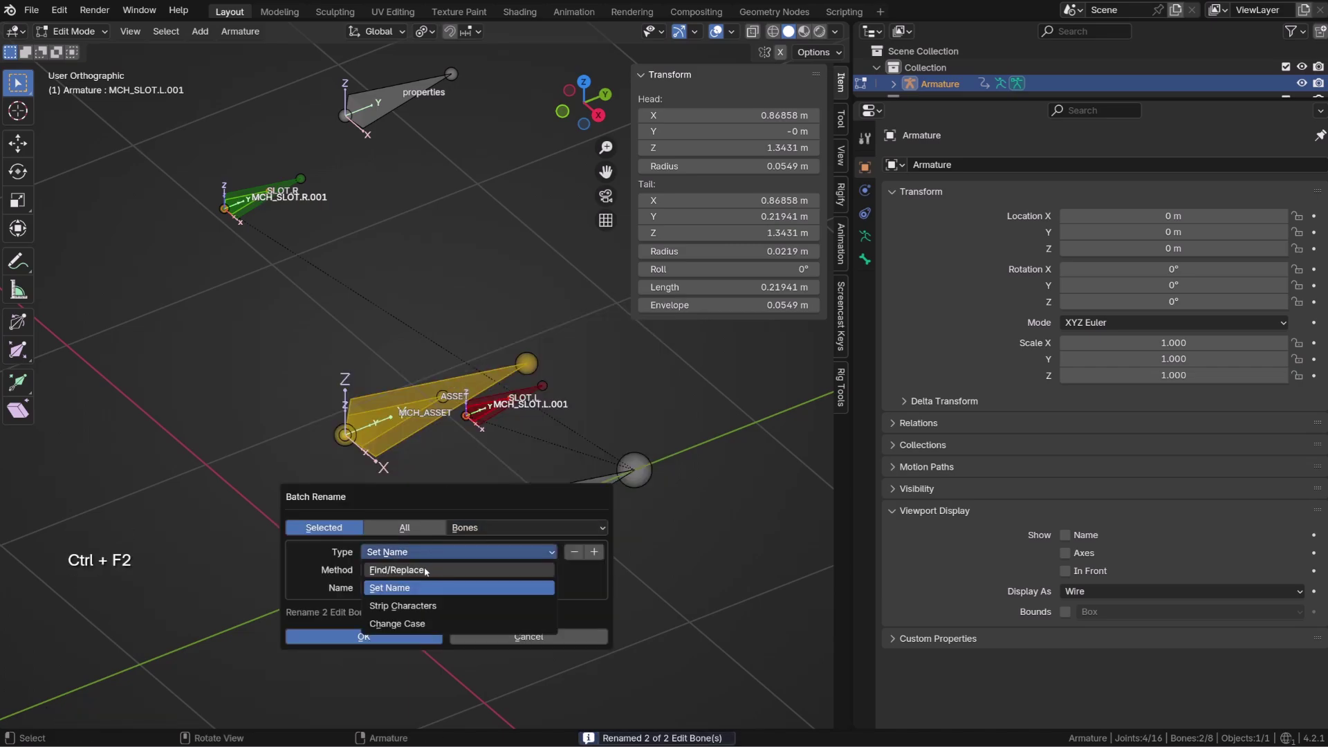
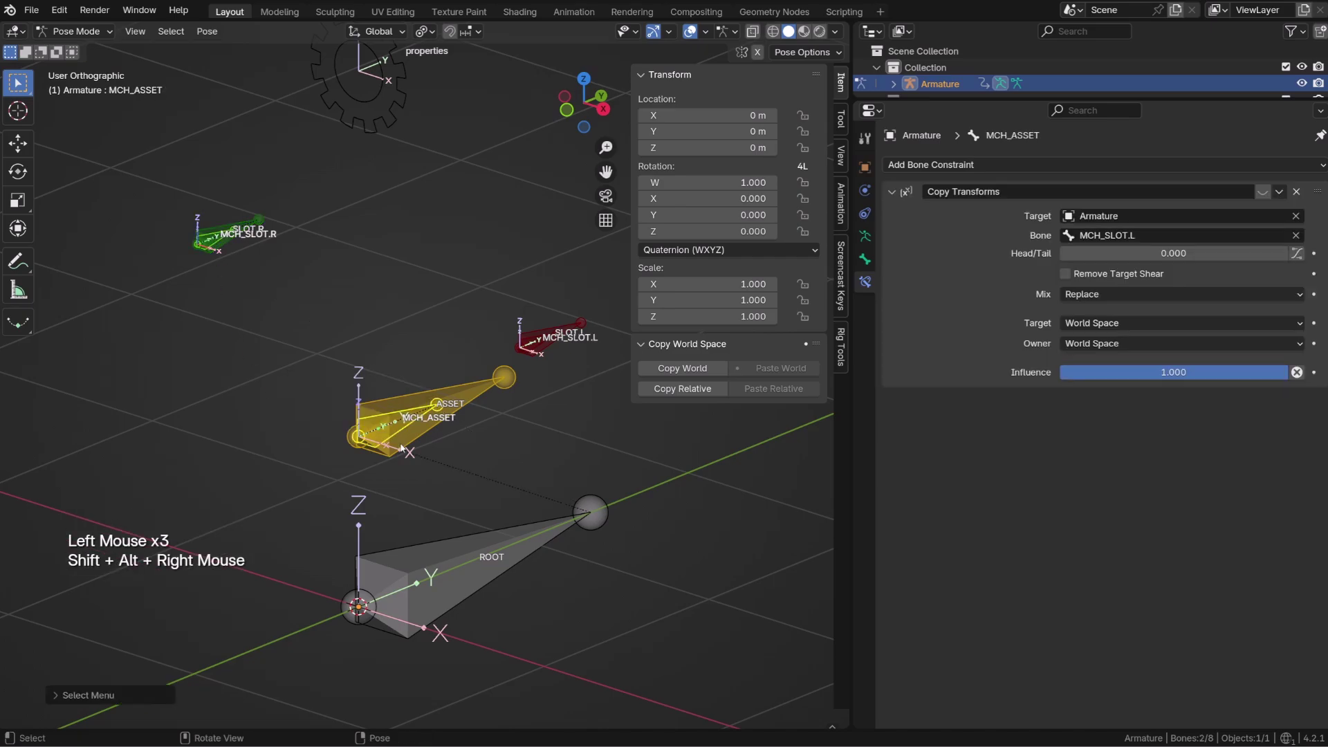
# Add a Copy Transforms constraint on MCH_ASSET targeting MCH_SLOT.R in world space at full influence
pyautogui.press('ctrl+shift+c')
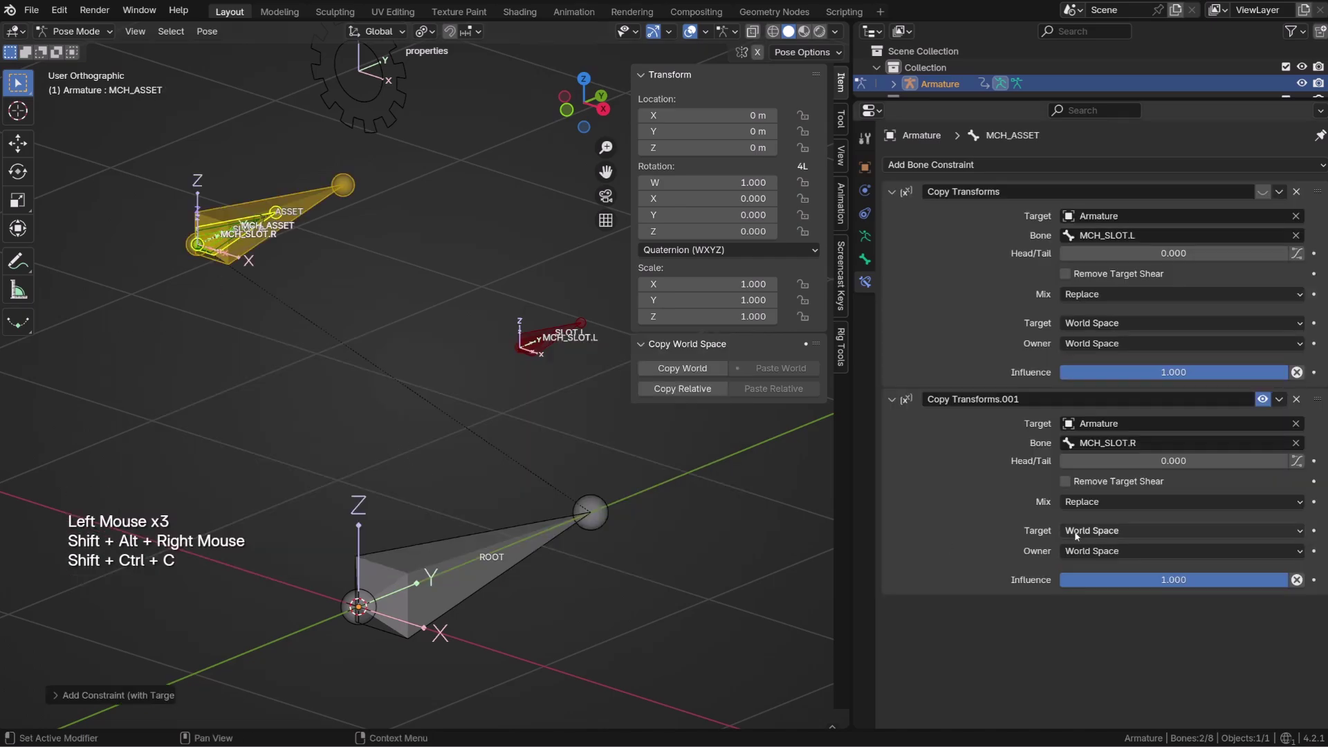
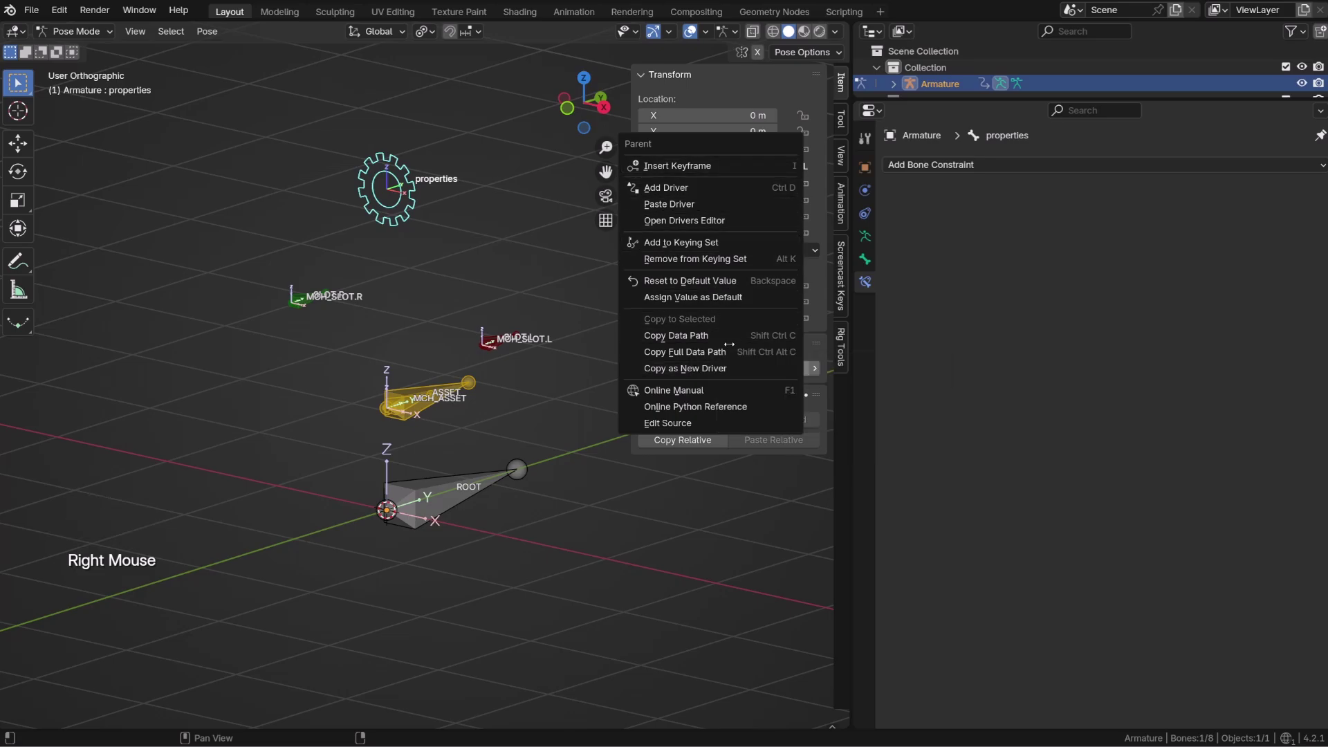
# Copy the Parent property as a new driver and paste it onto the first Copy Transforms influence of MCH_ASSET
pyautogui.scroll(3)
pyautogui.click(417, 411)
pyautogui.click(418, 411)
pyautogui.rightClick(1111, 369)
pyautogui.rightClick(1111, 374)
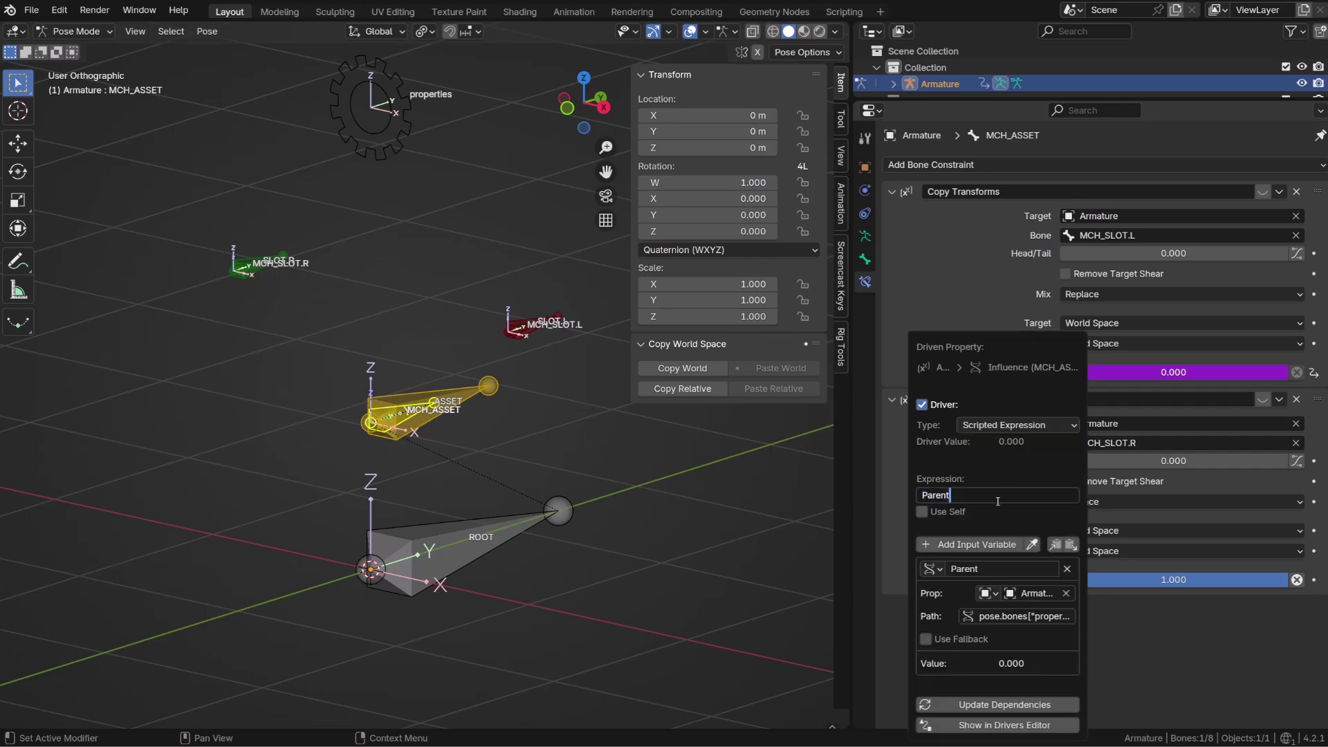
# Set the first influence driver's expression to Parent==1, then move on to the second influence's driver
pyautogui.press('=')
pyautogui.press('BackSpace')
pyautogui.press('=')
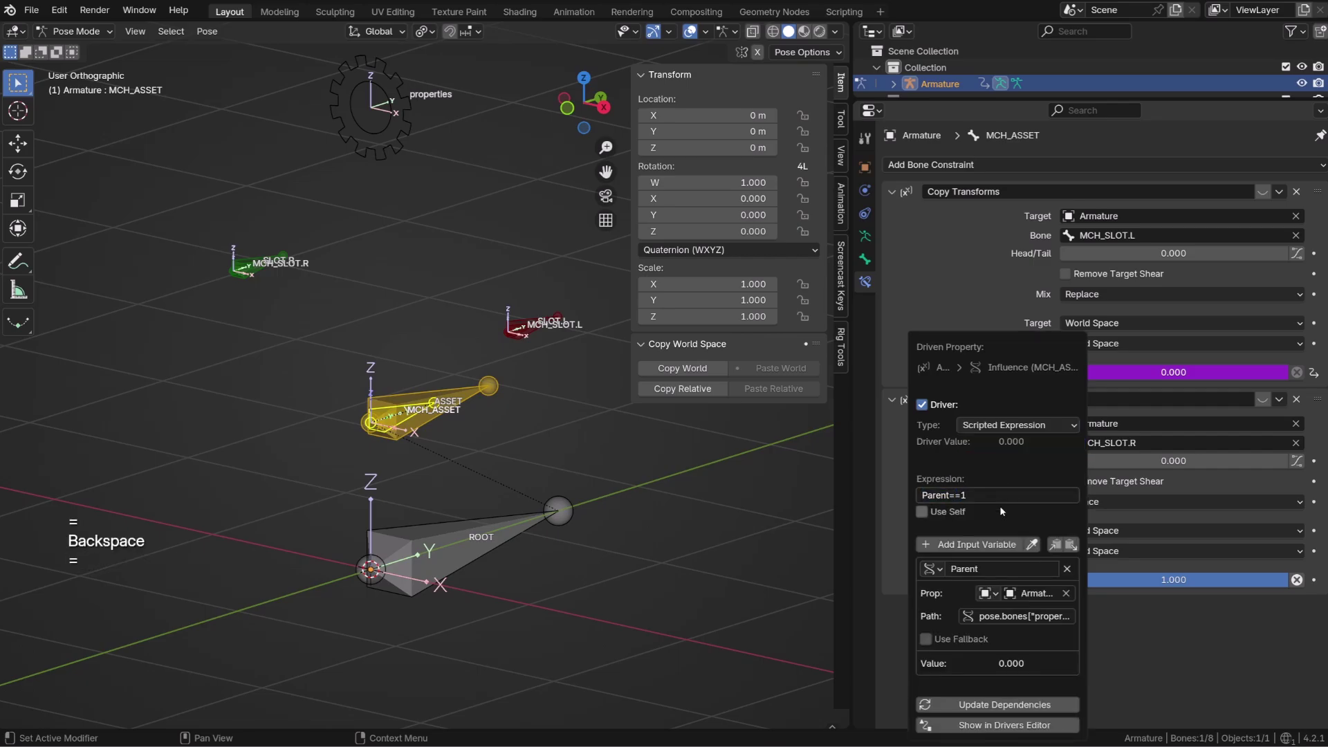
pyautogui.rightClick(1013, 687)
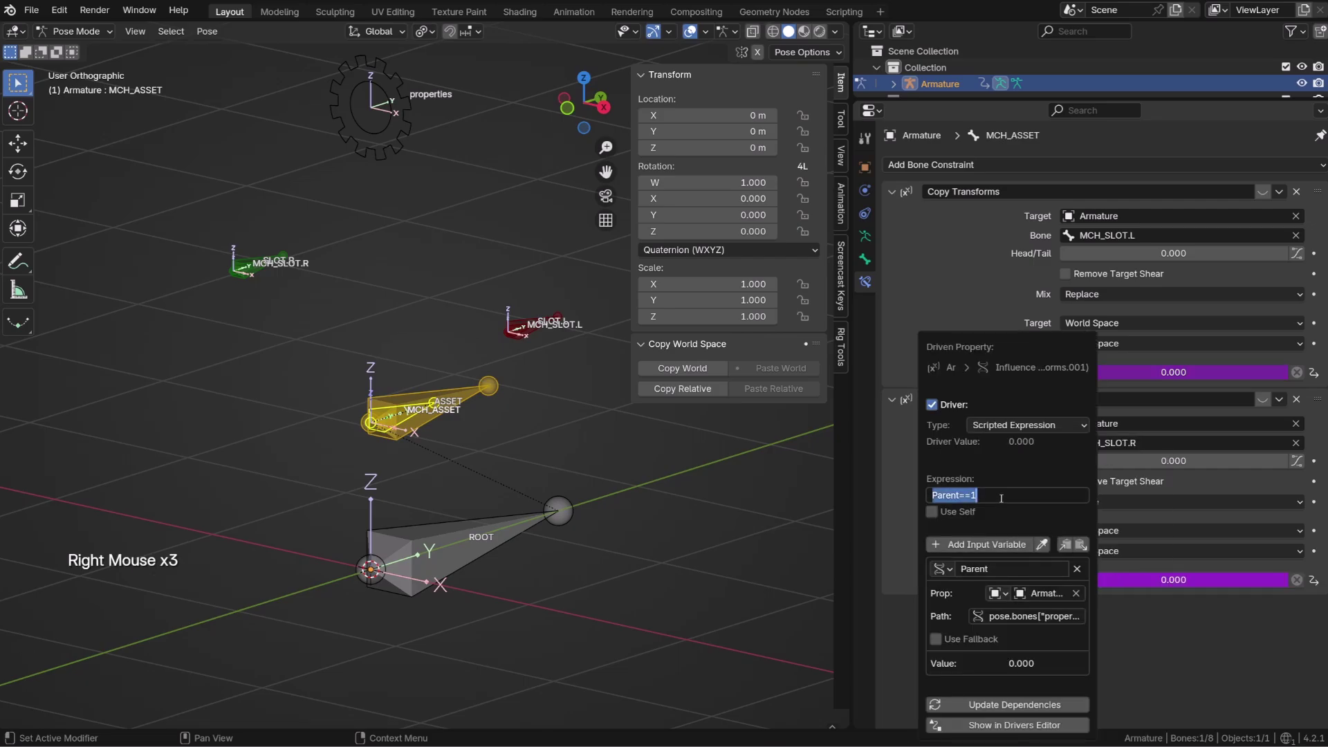
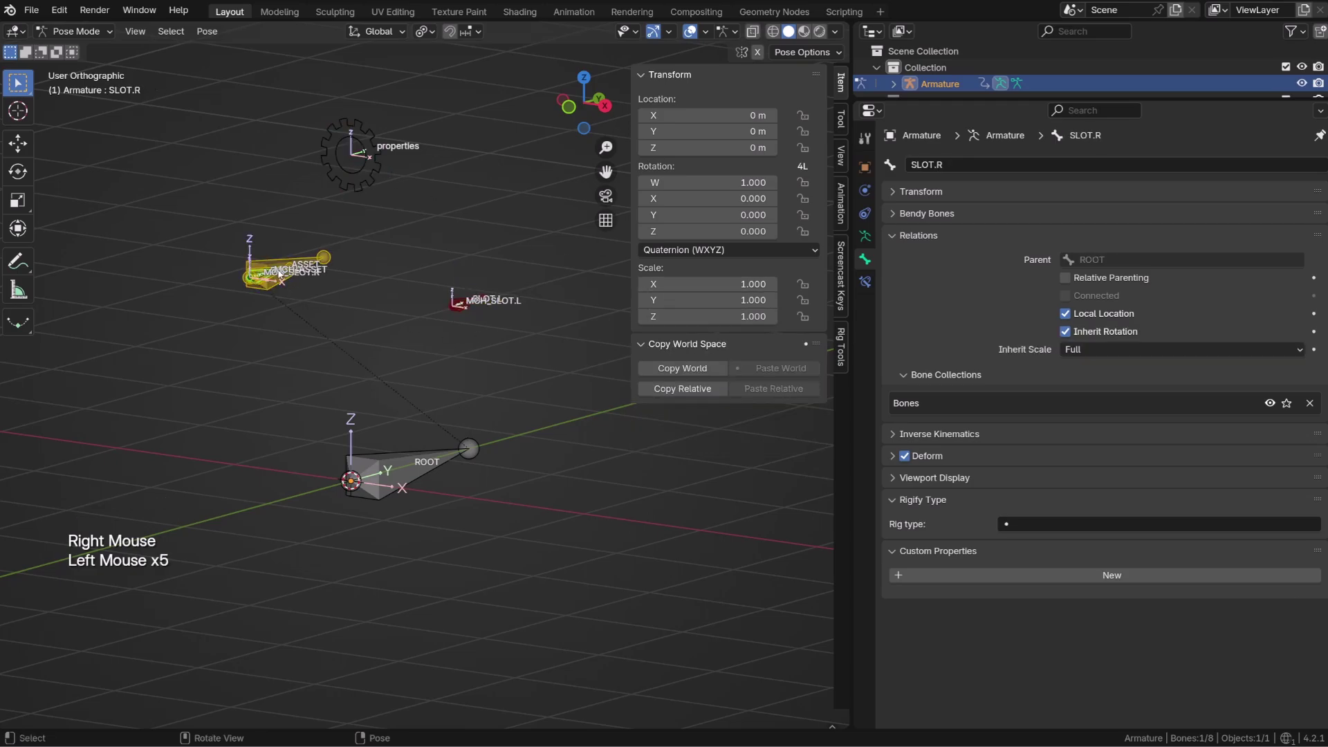
# Test-move the slot bones in pose mode and orbit the view to check where MCH_ASSET sits
pyautogui.press('g')
pyautogui.rightClick(341, 258)
pyautogui.middleClick(353, 301)
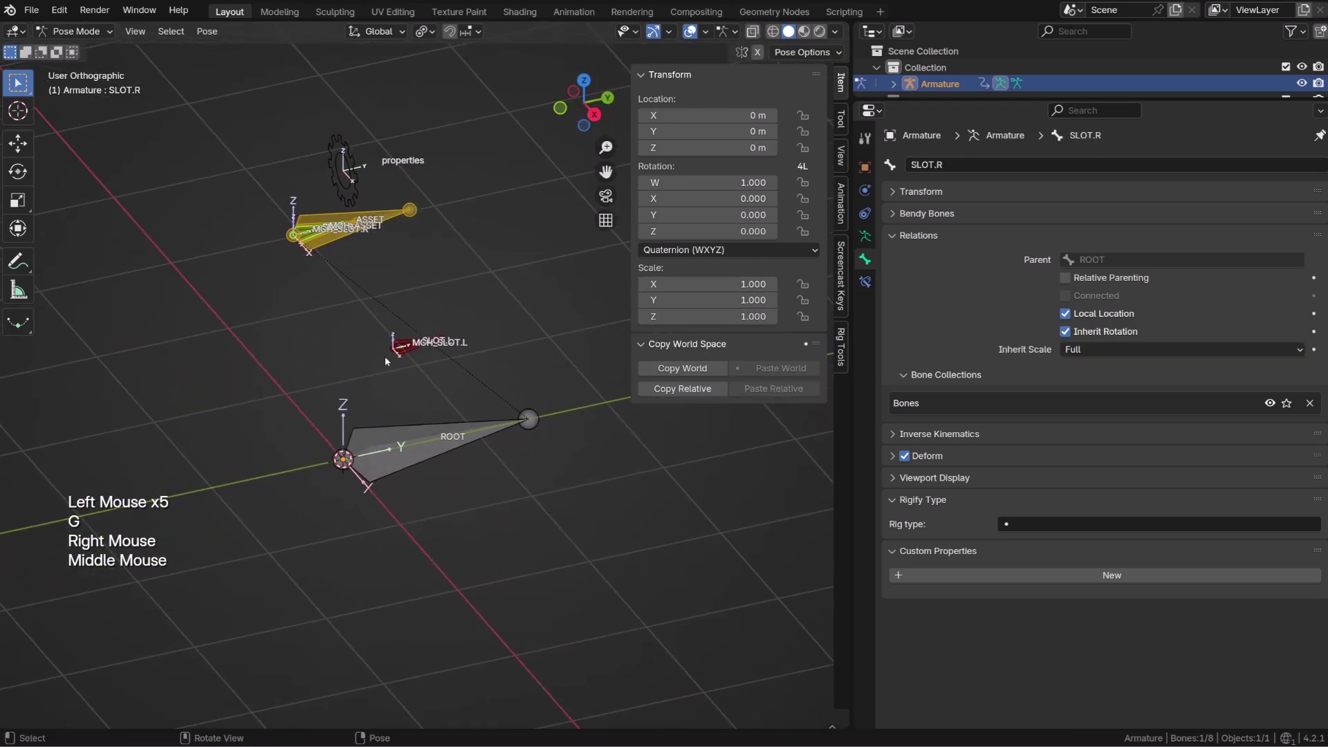